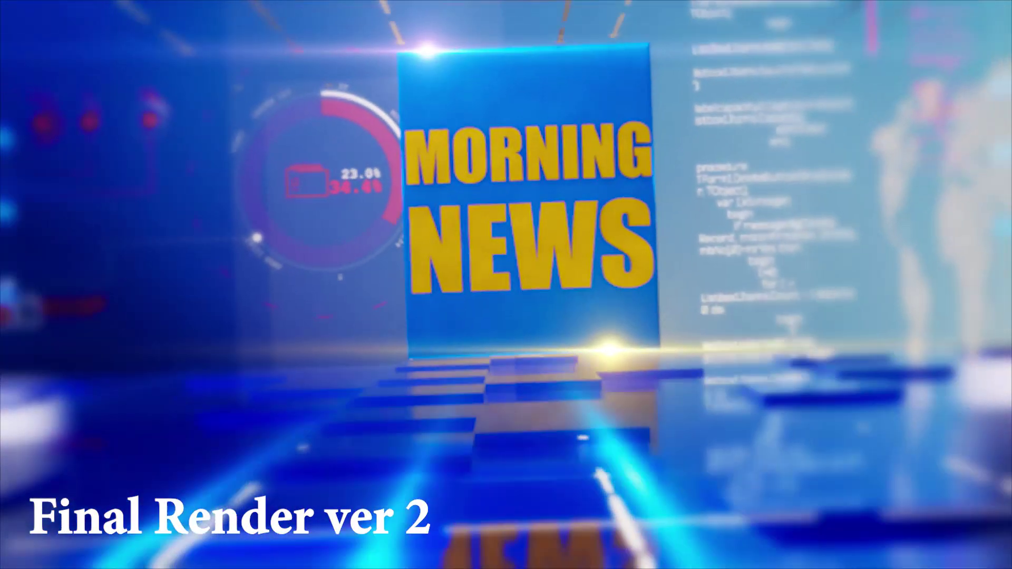
Add a flat mesh plane to the scene and select it
{"action": "key", "text": "shift+a"}
{"action": "key", "text": "a"}
{"action": "left_click", "coordinate": [436, 272]}
Scale the plane into a floor and select scattered grid faces as tiles to raise
{"action": "key", "text": "s"}
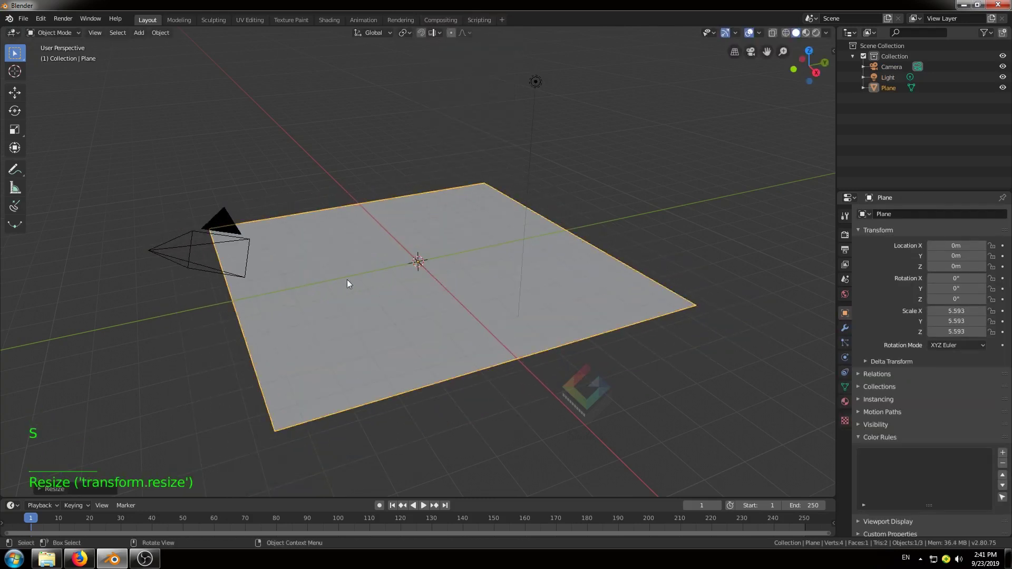
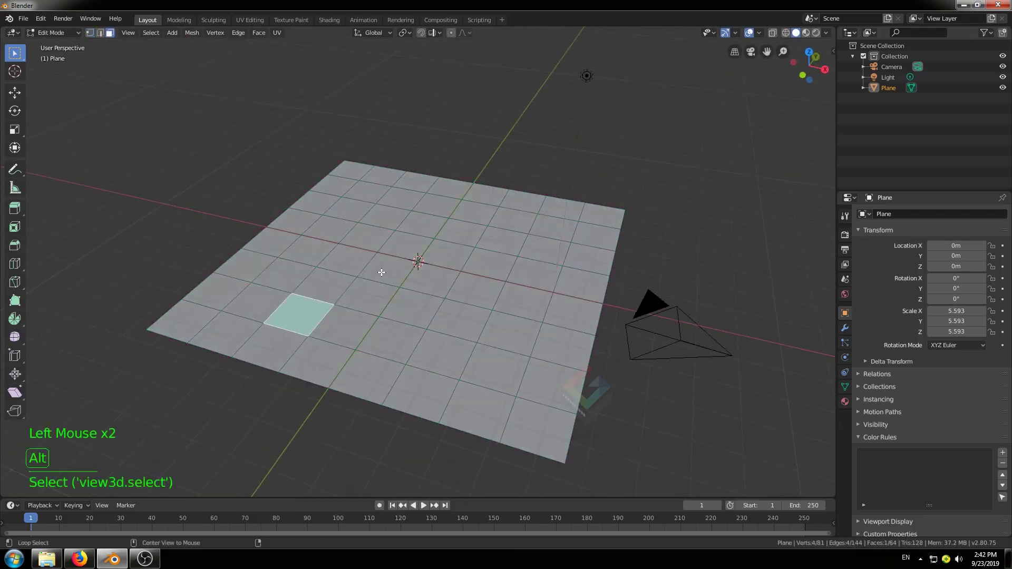
{"action": "left_click", "coordinate": [382, 273]}
{"action": "left_click", "coordinate": [388, 266]}
{"action": "left_click", "coordinate": [297, 304]}
{"action": "double_click", "coordinate": [323, 231]}
{"action": "left_click", "coordinate": [424, 225]}
{"action": "left_click", "coordinate": [501, 236]}
{"action": "left_click", "coordinate": [497, 369]}
{"action": "left_click", "coordinate": [508, 326]}
{"action": "left_click", "coordinate": [599, 227]}
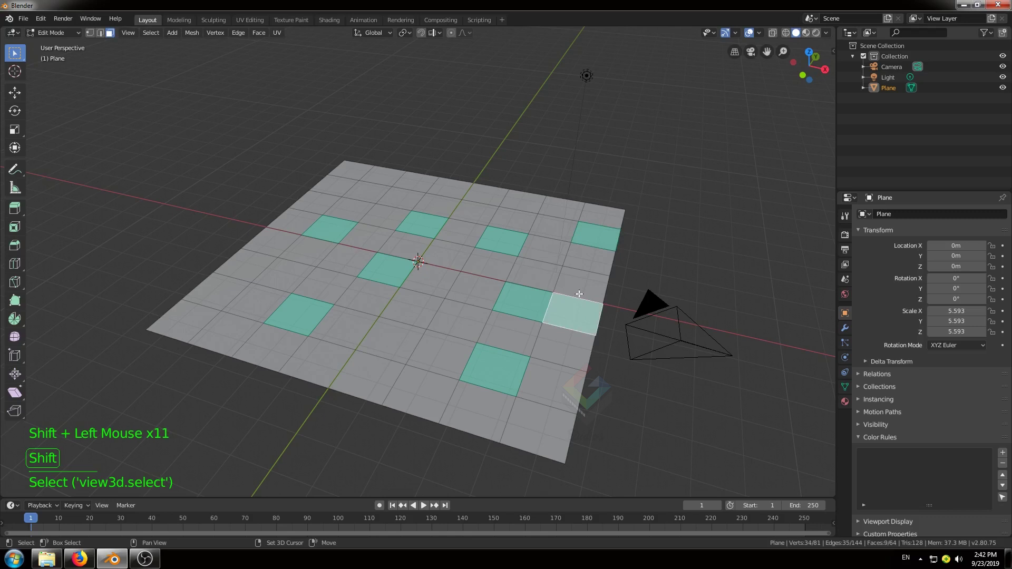
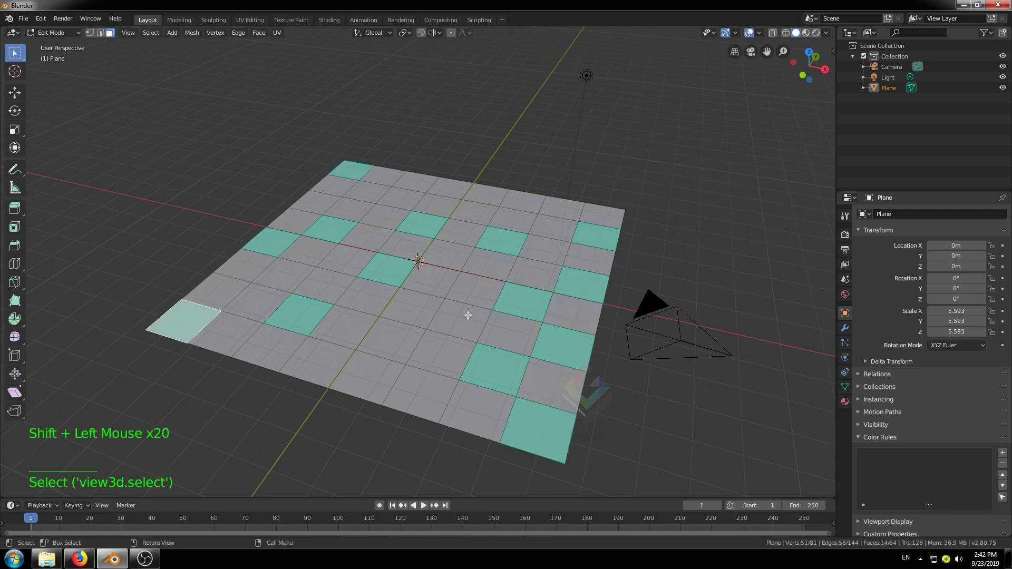
Extrude the selected tiles upward into small blocks above the floor
{"action": "key", "text": "w"}
{"action": "key", "text": "e"}
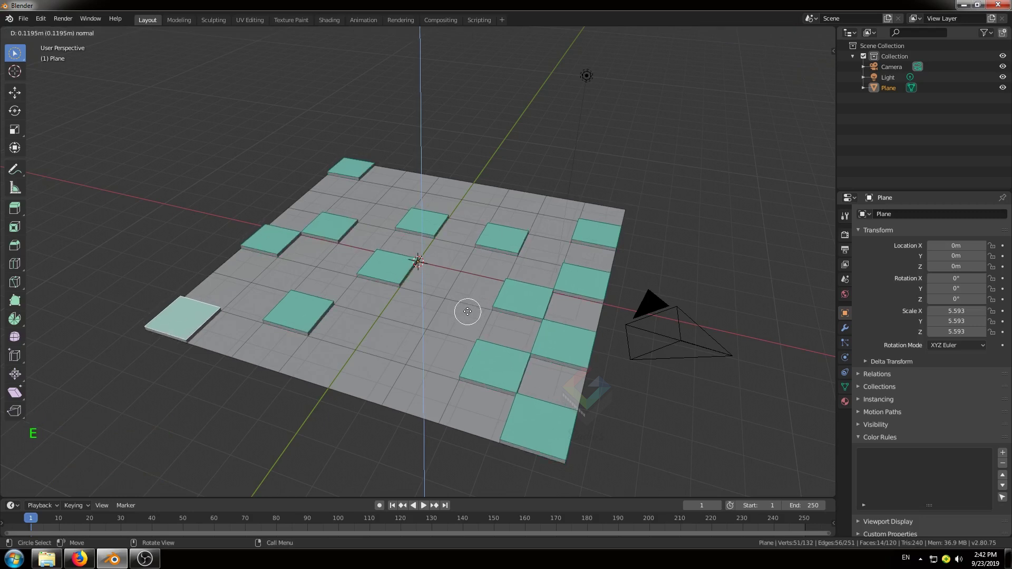
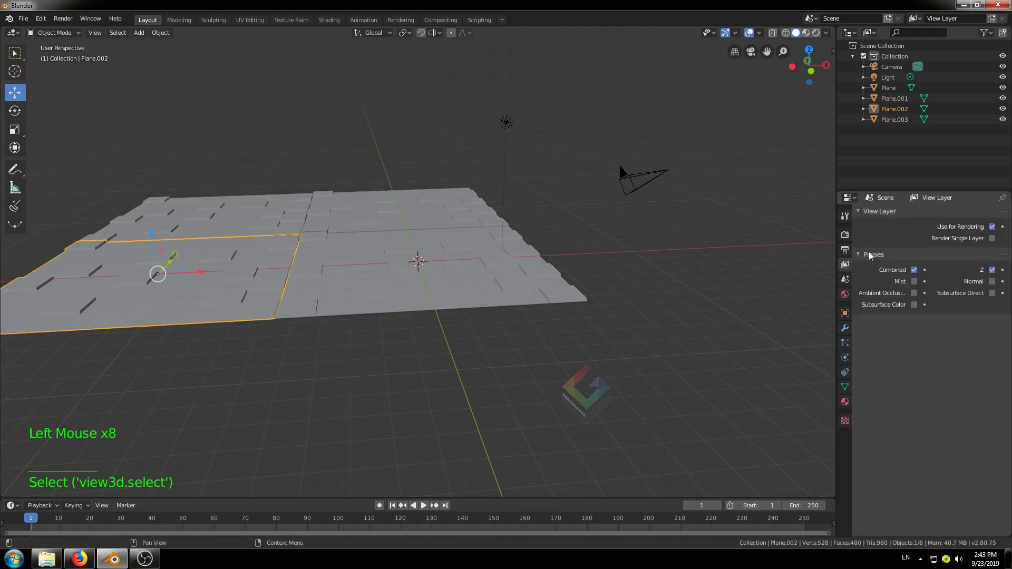
Apply the blue metallic material to the floor and view it level through the camera
{"action": "double_click", "coordinate": [849, 407]}
{"action": "middle_click", "coordinate": [357, 308]}
{"action": "scroll", "scroll_direction": "up", "scroll_amount": 3}
{"action": "middle_click", "coordinate": [428, 331]}
{"action": "middle_click", "coordinate": [451, 341]}
{"action": "middle_click", "coordinate": [465, 313]}
{"action": "scroll", "scroll_direction": "up", "scroll_amount": 3}
{"action": "middle_click", "coordinate": [456, 341]}
{"action": "key", "text": "ctrl+alt+KP_0"}
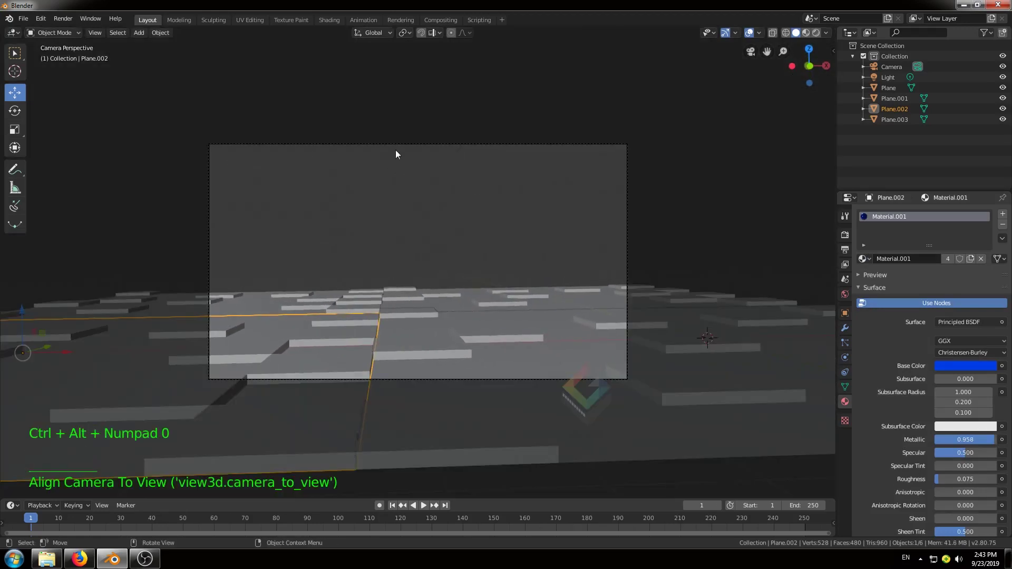
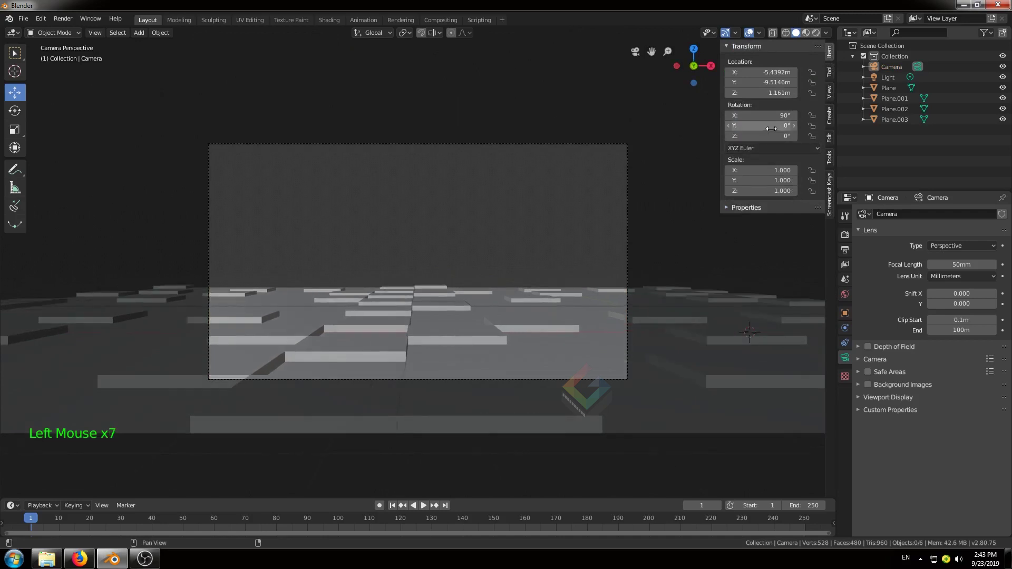
Add a cube to the scene
{"action": "key", "text": "shift+a"}
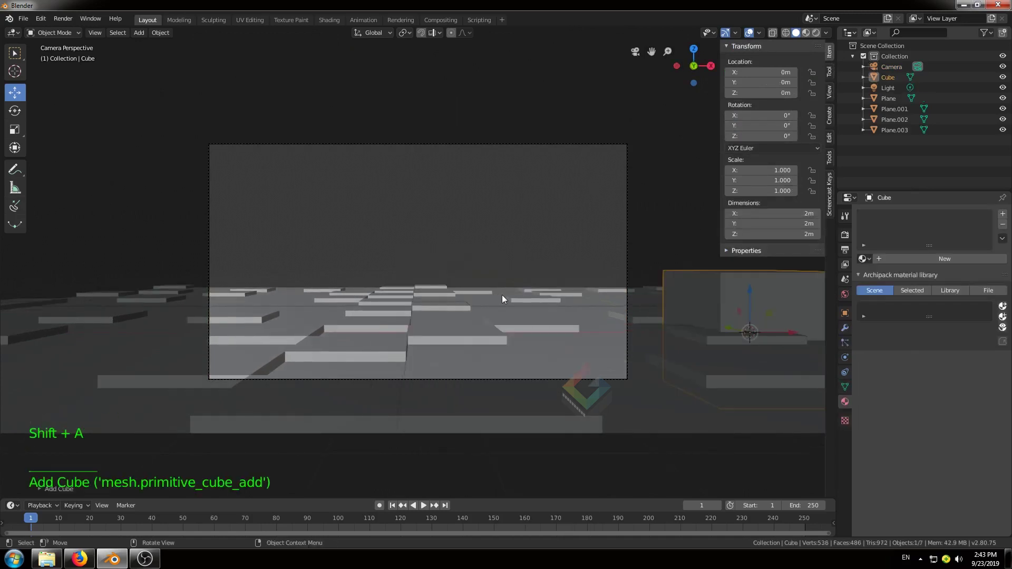
Flatten the cube along Y into a thin upright slab
{"action": "middle_click", "coordinate": [614, 312]}
{"action": "scroll", "scroll_direction": "down", "scroll_amount": 3}
{"action": "left_click", "coordinate": [420, 392]}
{"action": "left_click", "coordinate": [468, 366]}
{"action": "left_click", "coordinate": [21, 135]}
{"action": "left_click", "coordinate": [510, 306]}
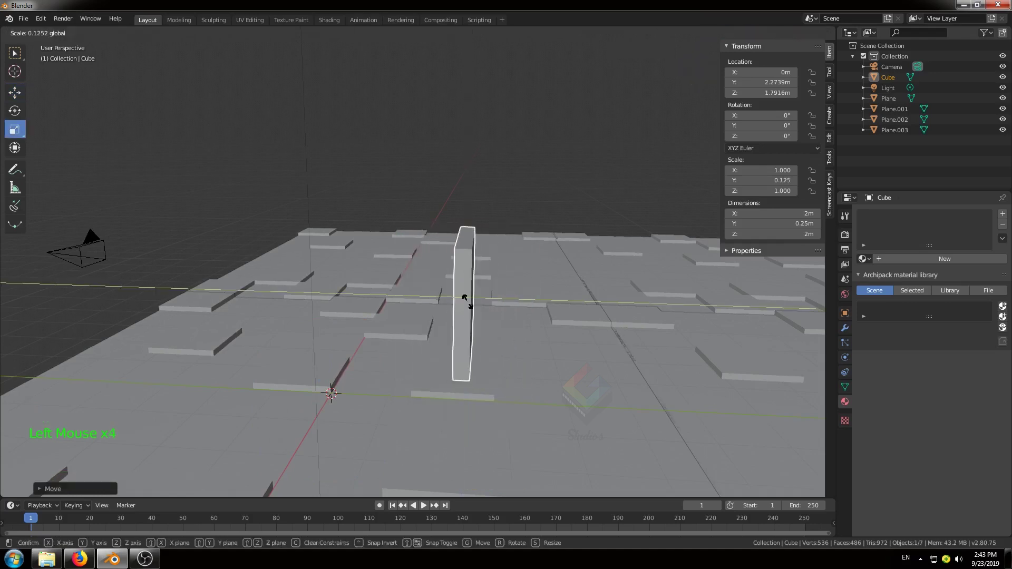
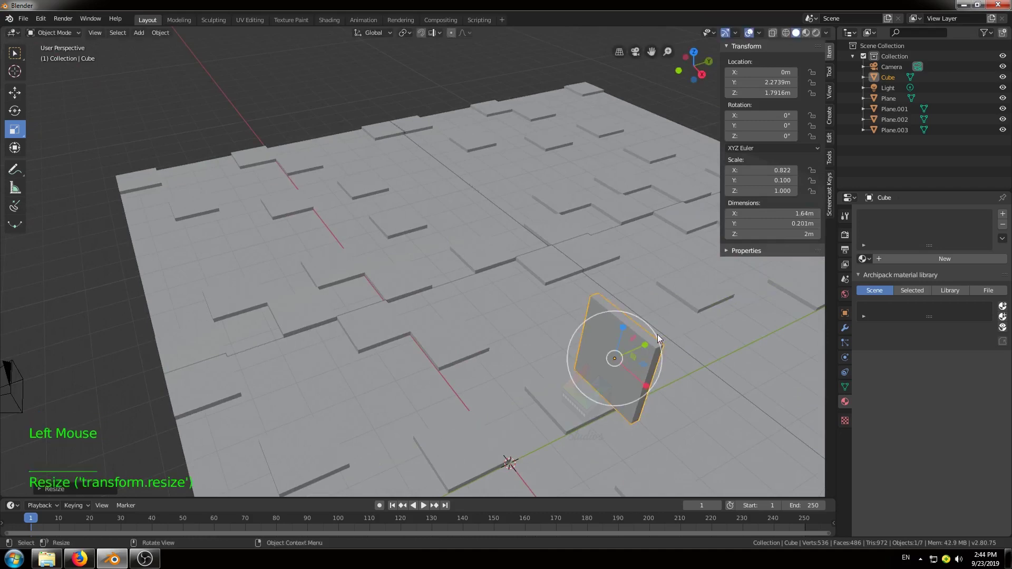
Narrow the slab into a sign panel and move it into the camera frame above the floor
{"action": "left_click", "coordinate": [22, 98]}
{"action": "left_click", "coordinate": [638, 386]}
{"action": "left_click", "coordinate": [525, 224]}
{"action": "key", "text": "KP_0"}
{"action": "left_click", "coordinate": [435, 206]}
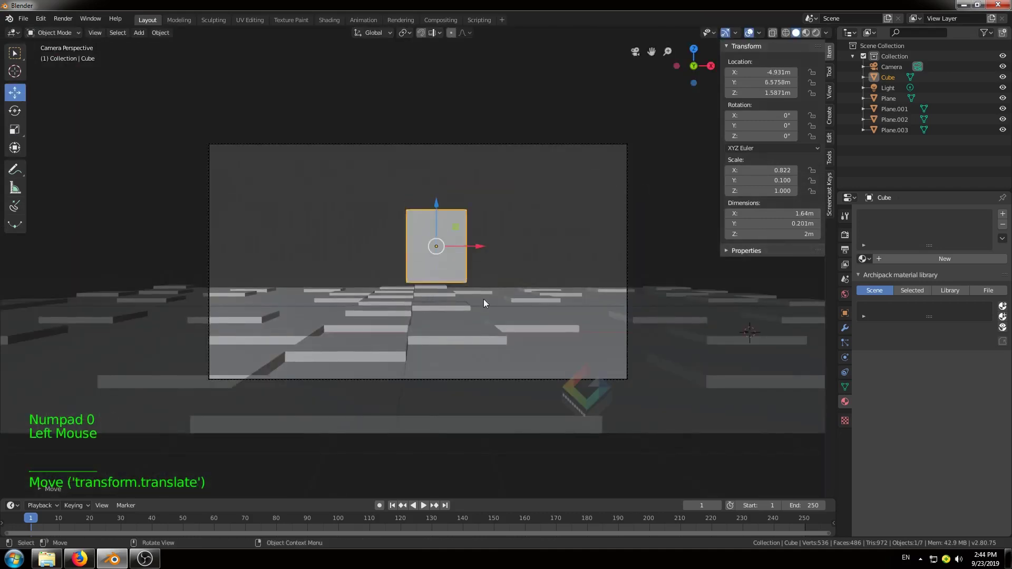
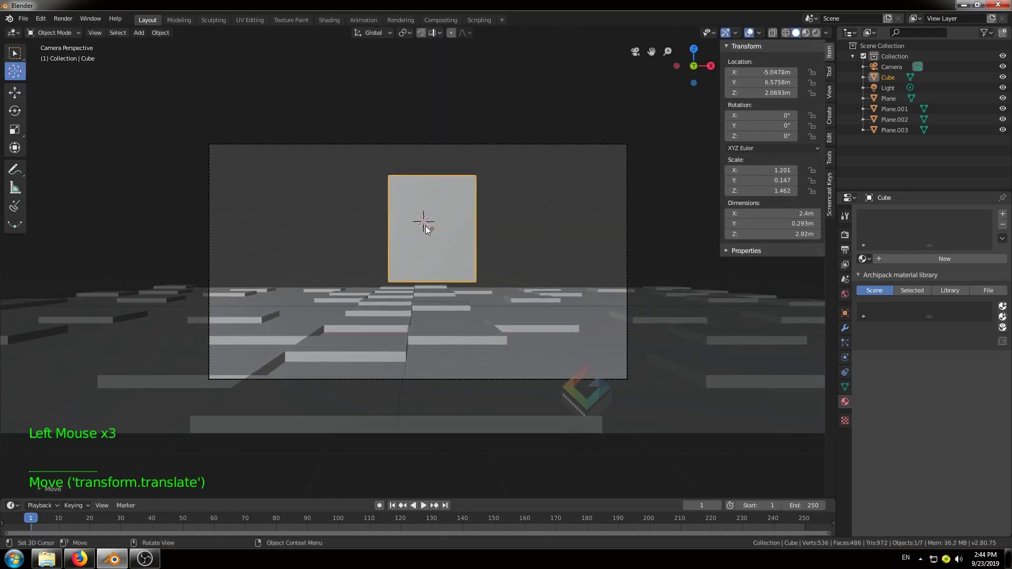
Add a text object and replace its letters with the word MORNING
{"action": "key", "text": "shift+a"}
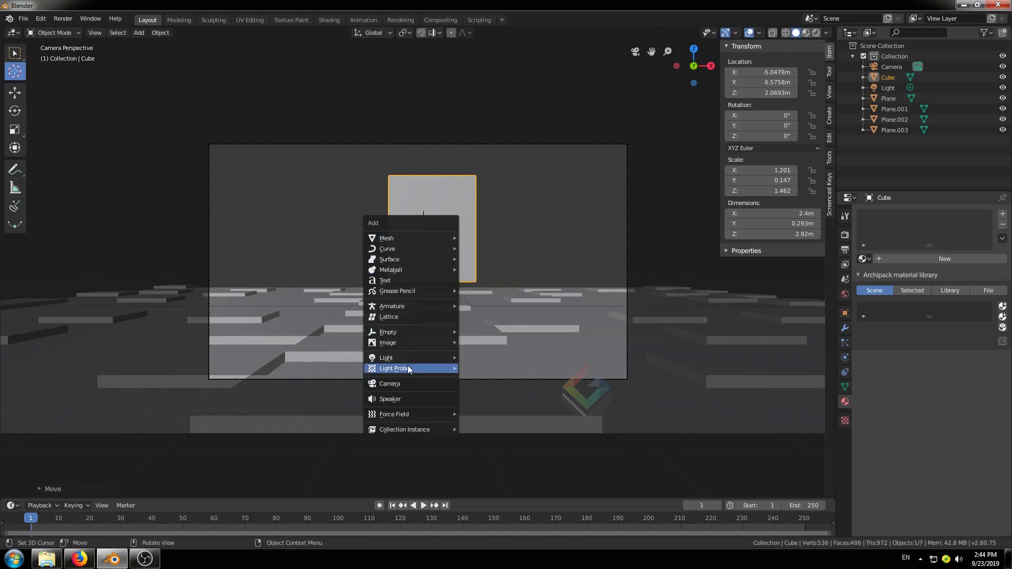
{"action": "key", "text": "r"}
{"action": "key", "text": "Tab"}
{"action": "key", "text": "BackSpace"}
{"action": "key", "text": "BackSpace"}
{"action": "key", "text": "BackSpace"}
{"action": "key", "text": "shift+m"}
{"action": "key", "text": "shift+o"}
{"action": "key", "text": "shift+r"}
{"action": "key", "text": "shift+n"}
{"action": "key", "text": "shift+i"}
{"action": "key", "text": "shift+n"}
{"action": "key", "text": "shift+g"}
{"action": "key", "text": "Tab"}
{"action": "key", "text": "a"}
Rotate MORNING upright 90° on X and shrink it to fit the panel
{"action": "left_click", "coordinate": [543, 213]}
{"action": "right_click", "coordinate": [579, 215]}
{"action": "key", "text": "a"}
{"action": "left_click", "coordinate": [525, 214]}
{"action": "right_click", "coordinate": [531, 221]}
{"action": "left_click", "coordinate": [586, 207]}
{"action": "right_click", "coordinate": [579, 217]}
{"action": "left_click", "coordinate": [889, 146]}
Move MORNING onto the front of the sign panel near its top
{"action": "key", "text": "s"}
{"action": "left_click", "coordinate": [144, 150]}
{"action": "left_click", "coordinate": [472, 219]}
{"action": "key", "text": "s"}
{"action": "left_click", "coordinate": [424, 222]}
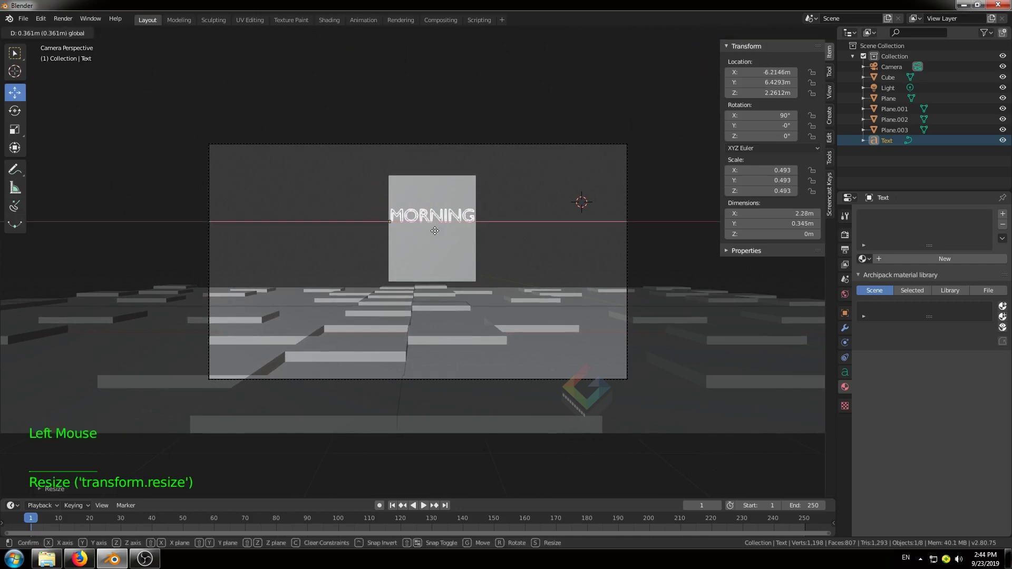
{"action": "left_click", "coordinate": [854, 379]}
Browse the font settings for a system font file for the text
{"action": "scroll", "scroll_direction": "up", "scroll_amount": 3}
{"action": "left_click", "coordinate": [863, 347]}
{"action": "left_click", "coordinate": [995, 362]}
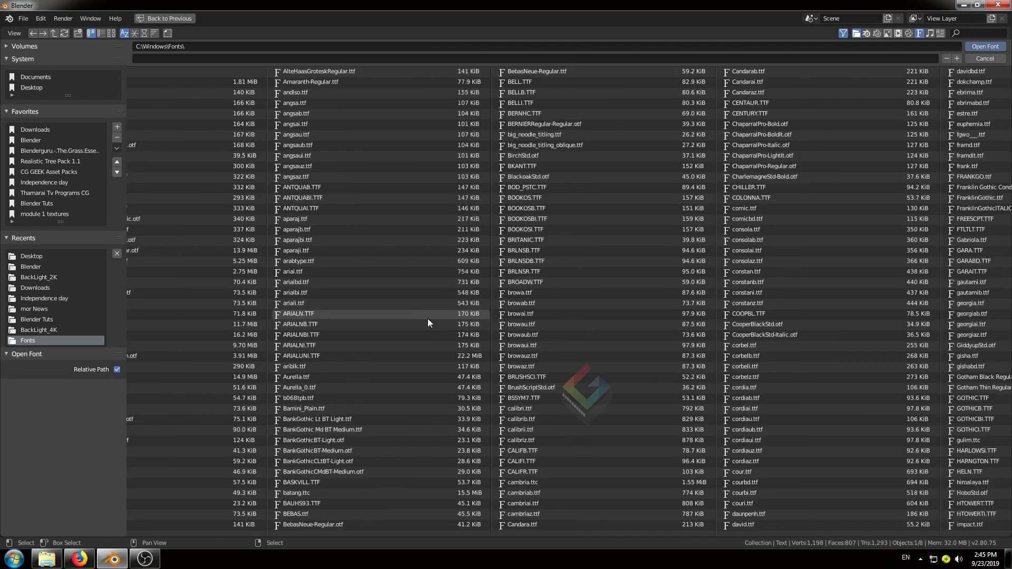
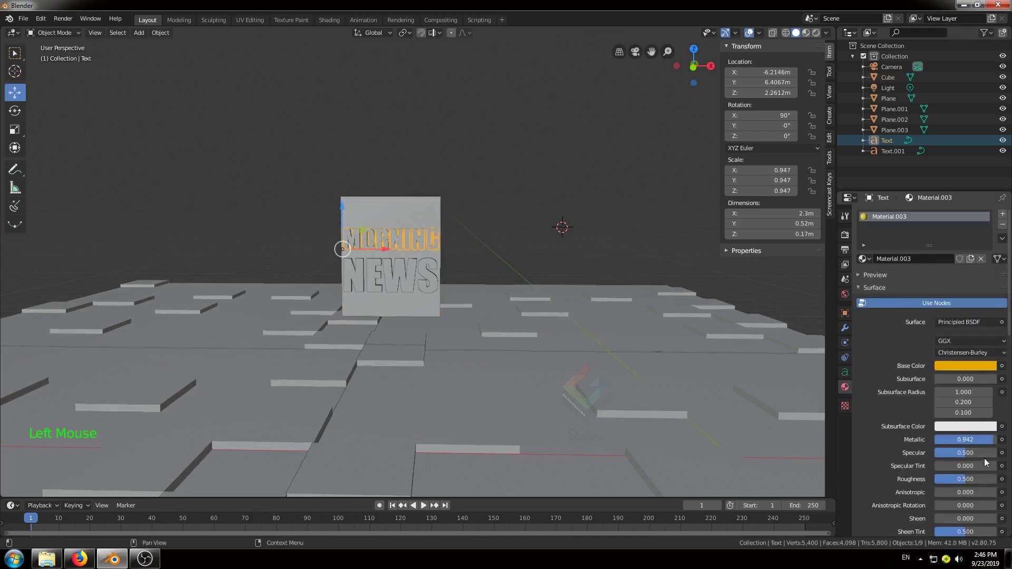
Set the world colour to an Environment Texture and browse to the backlight environments folder
{"action": "left_click", "coordinate": [953, 484]}
{"action": "left_click", "coordinate": [409, 282]}
{"action": "left_click", "coordinate": [867, 262]}
{"action": "left_click", "coordinate": [790, 71]}
{"action": "middle_click", "coordinate": [557, 262]}
{"action": "scroll", "scroll_direction": "up", "scroll_amount": 3}
{"action": "middle_click", "coordinate": [591, 249]}
{"action": "key", "text": "KP_0"}
{"action": "left_click", "coordinate": [487, 146]}
Load BackLight_2K_33.dds as the world background image
{"action": "key", "text": "g"}
{"action": "middle_click", "coordinate": [531, 220]}
{"action": "scroll", "scroll_direction": "down", "scroll_amount": 3}
{"action": "middle_click", "coordinate": [524, 228]}
{"action": "left_click", "coordinate": [848, 294]}
{"action": "left_click", "coordinate": [1006, 287]}
{"action": "left_click", "coordinate": [998, 302]}
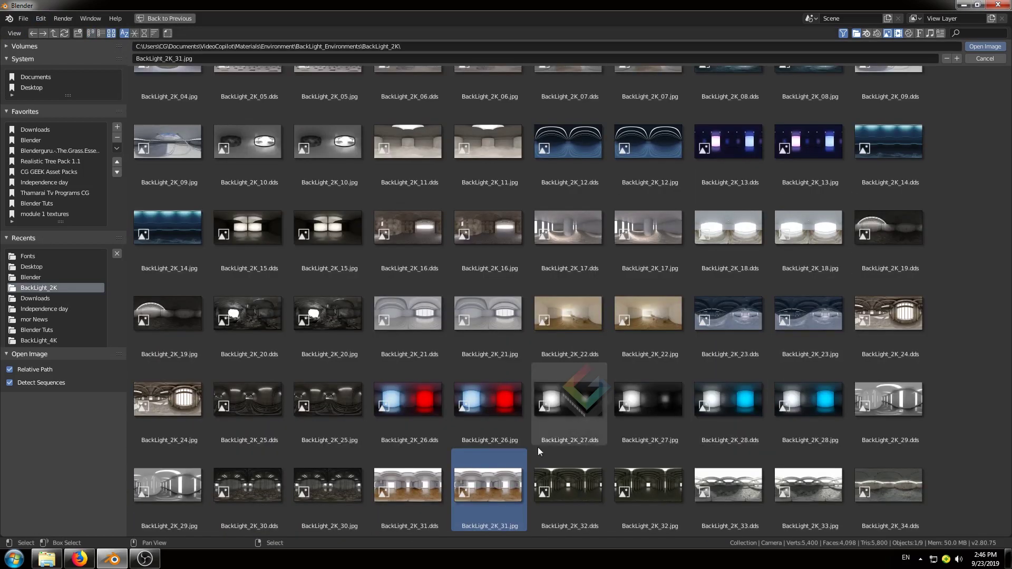
{"action": "left_click", "coordinate": [996, 67]}
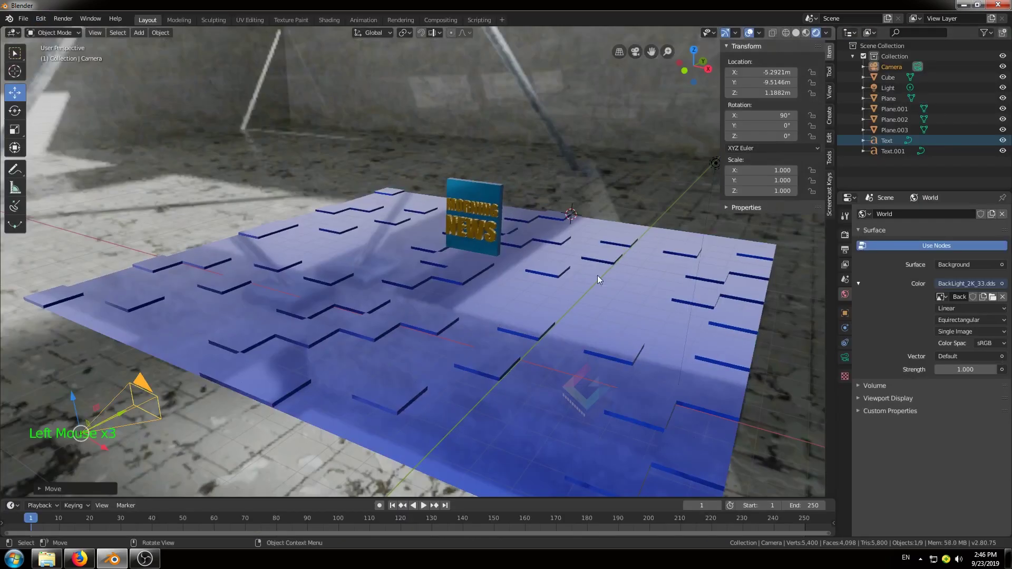
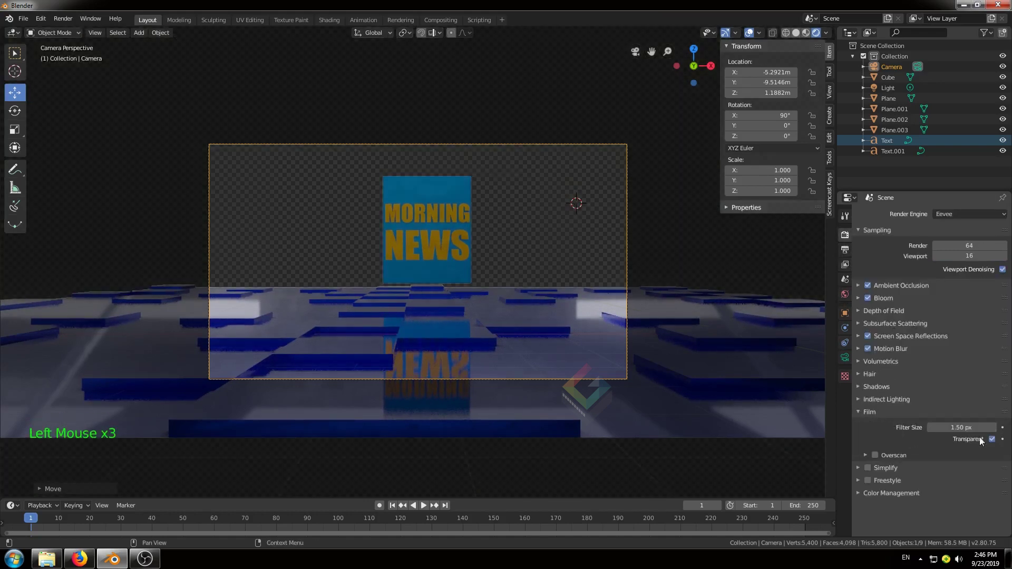
Set the sign panel's material base colour to deep blue
{"action": "left_click", "coordinate": [475, 196]}
{"action": "left_click", "coordinate": [844, 409]}
{"action": "left_click", "coordinate": [982, 372]}
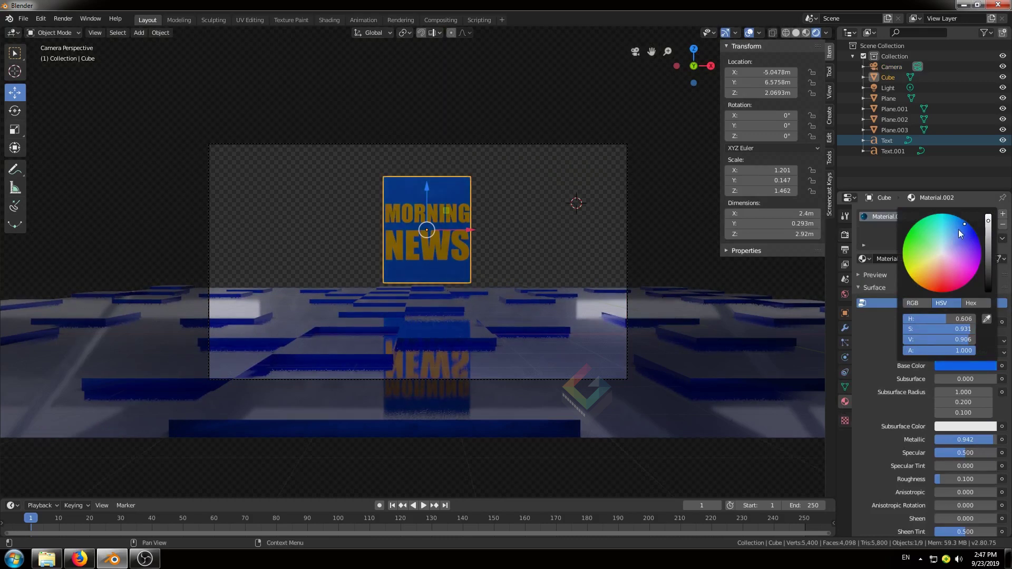
{"action": "left_click", "coordinate": [452, 195]}
{"action": "scroll", "scroll_direction": "up", "scroll_amount": 3}
Enter Edit Mode on the sign panel and select part of its geometry
{"action": "middle_click", "coordinate": [453, 227]}
{"action": "scroll", "scroll_direction": "up", "scroll_amount": 3}
{"action": "middle_click", "coordinate": [547, 263]}
{"action": "left_click", "coordinate": [585, 125]}
{"action": "key", "text": "Tab"}
{"action": "left_click", "coordinate": [579, 106]}
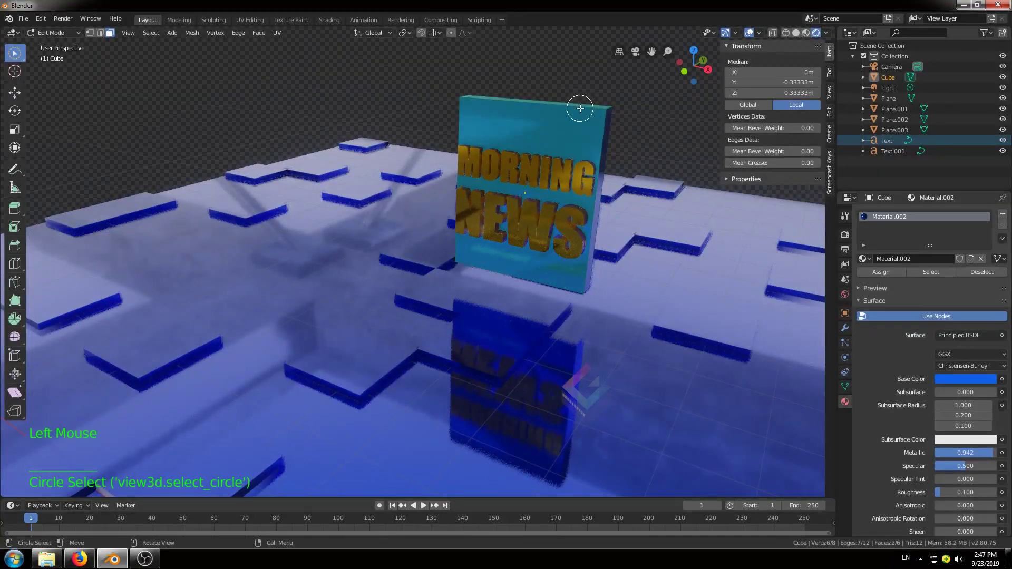
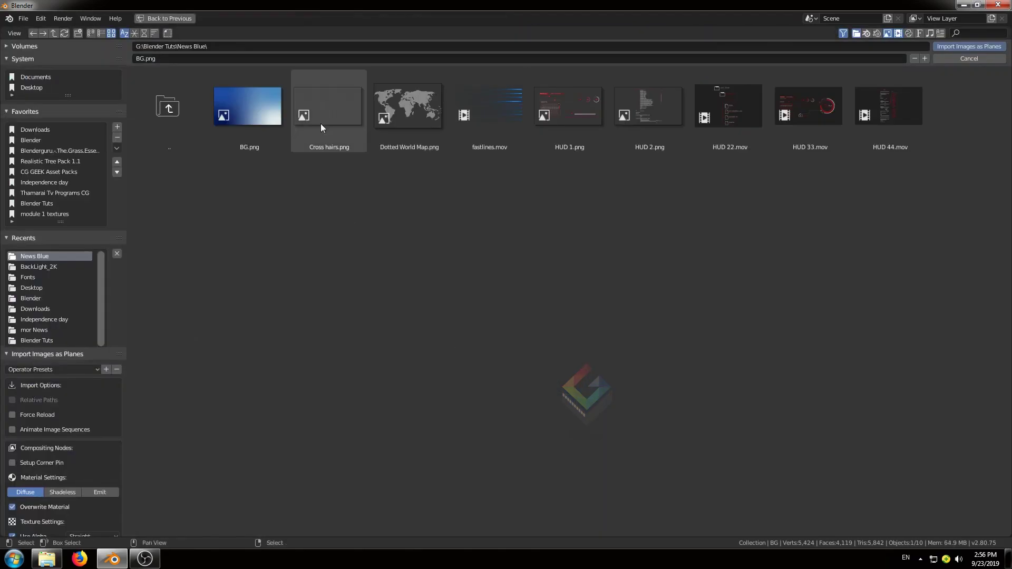
Import the Cross hairs image as a plane, enlarge it and raise it above the floor
{"action": "left_click", "coordinate": [350, 110]}
{"action": "left_click", "coordinate": [969, 50]}
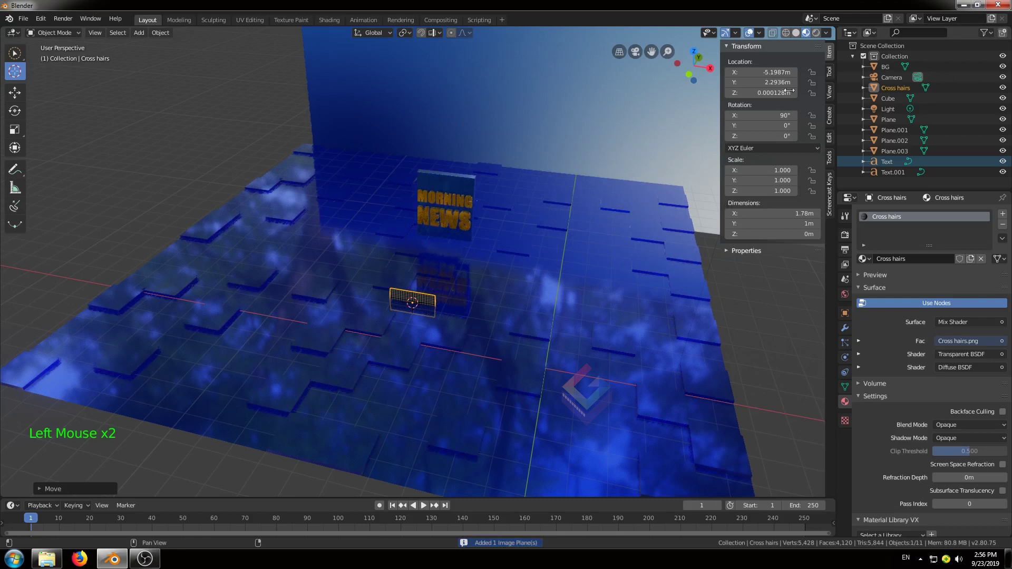
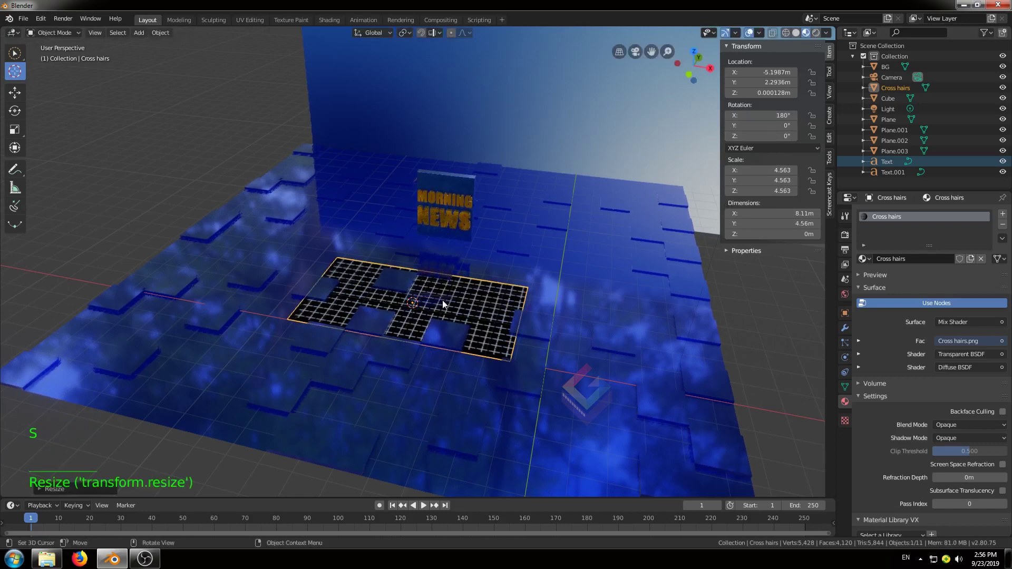
{"action": "middle_click", "coordinate": [418, 354]}
{"action": "left_click", "coordinate": [277, 179]}
{"action": "left_click", "coordinate": [409, 267]}
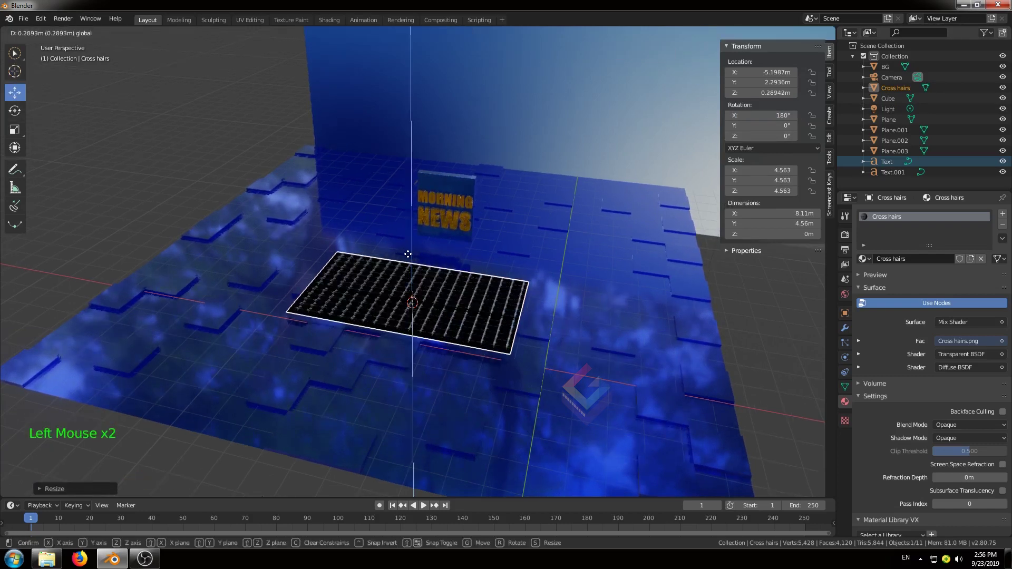
{"action": "key", "text": "s"}
{"action": "left_click", "coordinate": [970, 426]}
{"action": "key", "text": "s"}
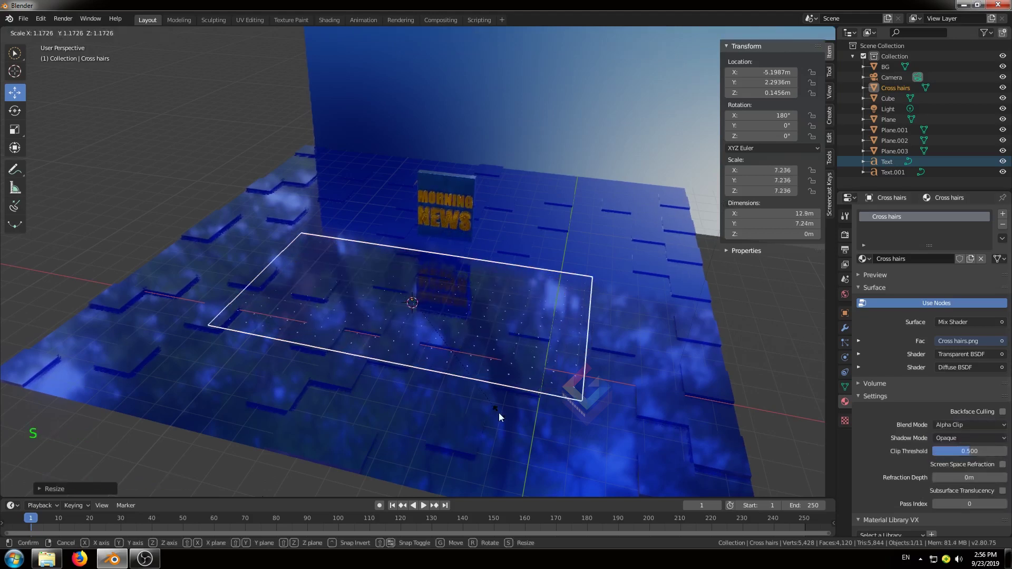
{"action": "left_click", "coordinate": [415, 263]}
Duplicate the crosshair plane, make the copy much larger and slide it along one axis over the floor
{"action": "middle_click", "coordinate": [482, 317]}
{"action": "key", "text": "KP_0"}
{"action": "left_click", "coordinate": [421, 244]}
{"action": "key", "text": "s"}
{"action": "middle_click", "coordinate": [481, 383]}
{"action": "middle_click", "coordinate": [377, 430]}
{"action": "scroll", "scroll_direction": "down", "scroll_amount": 3}
{"action": "key", "text": "s"}
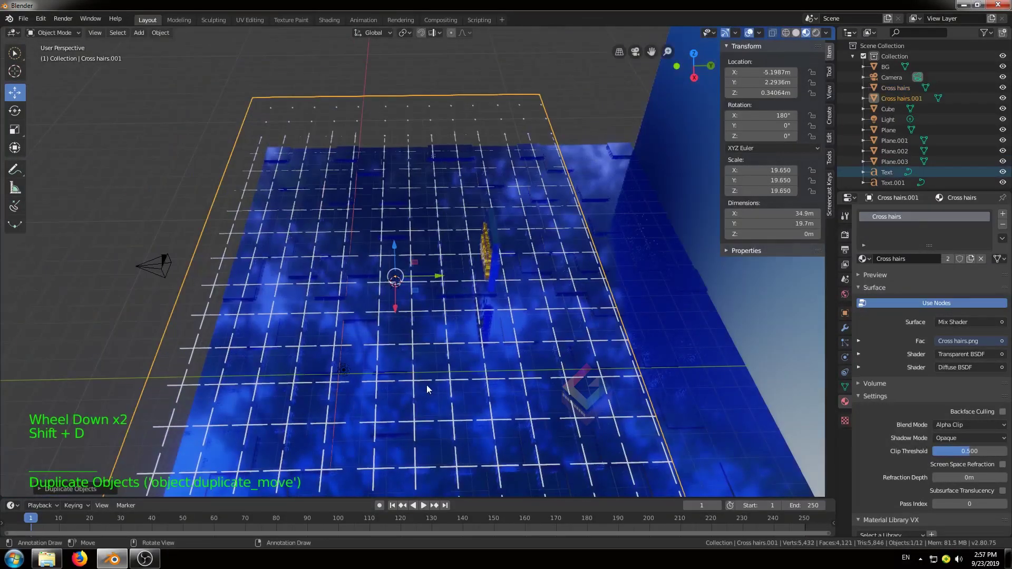
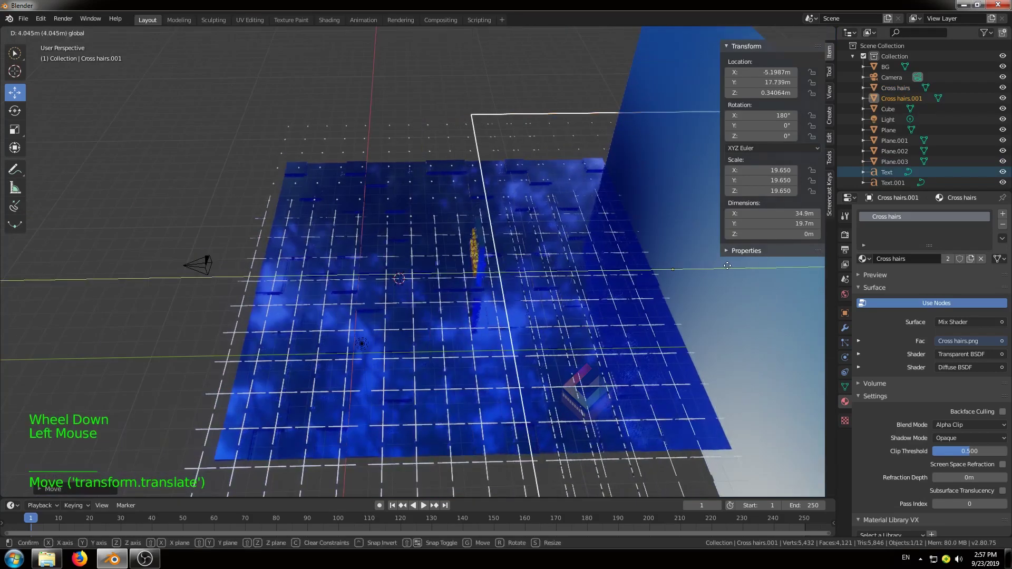
{"action": "key", "text": "KP_0"}
{"action": "middle_click", "coordinate": [347, 340]}
{"action": "scroll", "scroll_direction": "down", "scroll_amount": 3}
Duplicate the crosshair plane again, raise the copy above the set, and start another image-as-plane import
{"action": "left_click", "coordinate": [97, 253]}
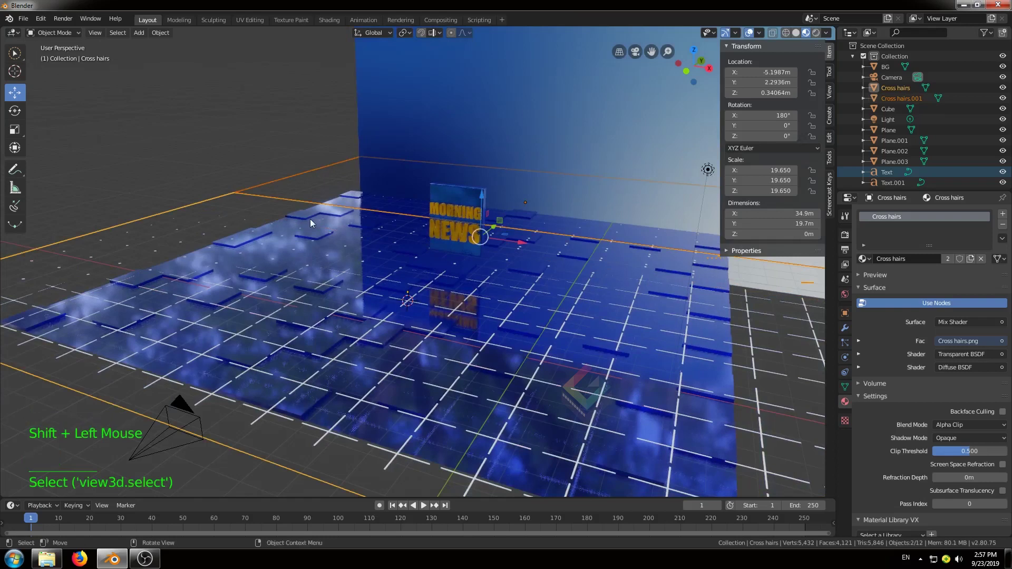
{"action": "key", "text": "shift+d"}
{"action": "left_click", "coordinate": [480, 171]}
{"action": "key", "text": "KP_0"}
{"action": "left_click", "coordinate": [421, 125]}
{"action": "left_click", "coordinate": [850, 106]}
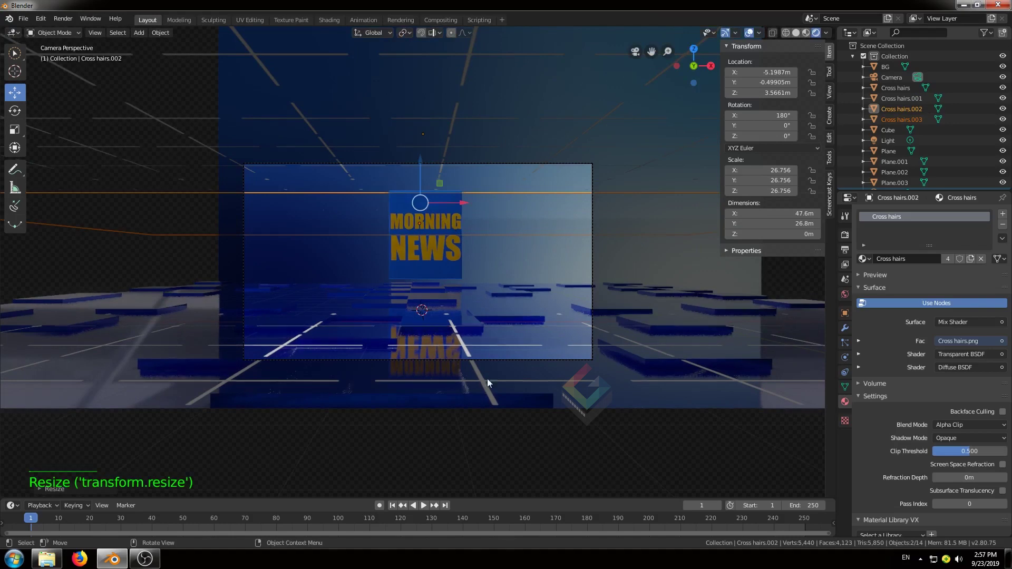
{"action": "middle_click", "coordinate": [536, 365]}
{"action": "scroll", "scroll_direction": "down", "scroll_amount": 3}
{"action": "middle_click", "coordinate": [566, 365]}
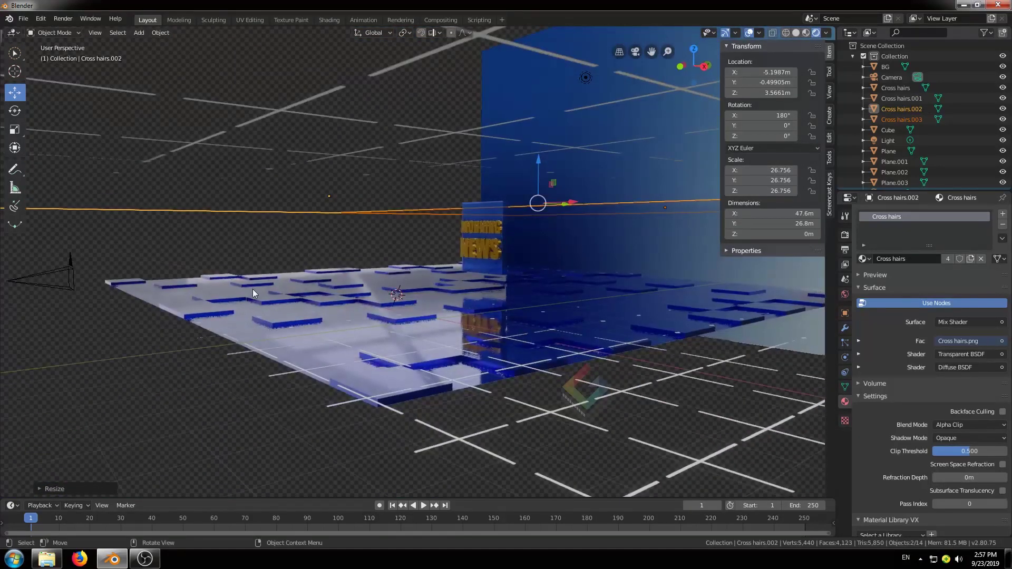
{"action": "key", "text": "shift+a"}
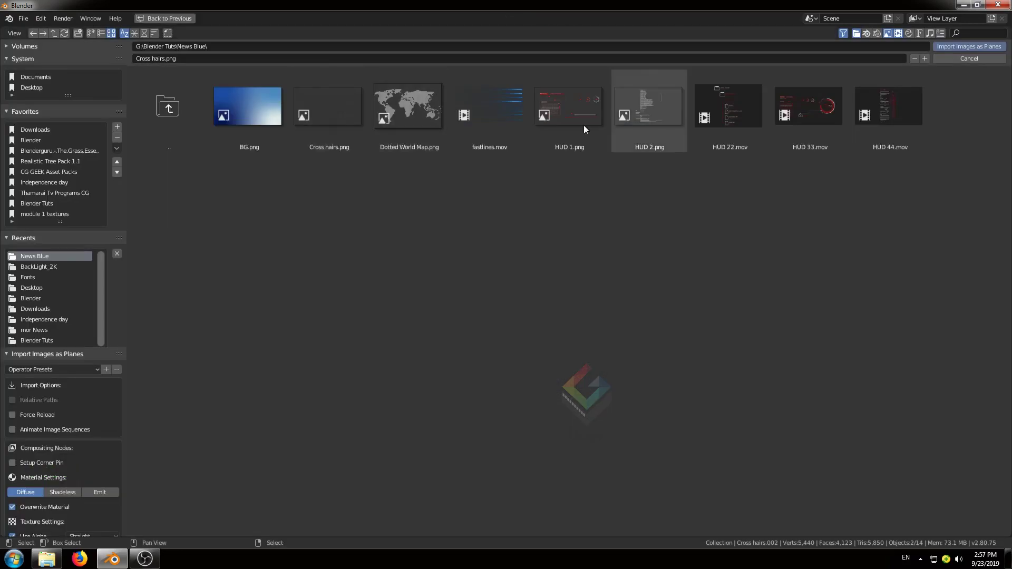
Import fastlines.mov as a plane and set its material Blend Mode to Additive
{"action": "left_click", "coordinate": [505, 117]}
{"action": "left_click", "coordinate": [962, 48]}
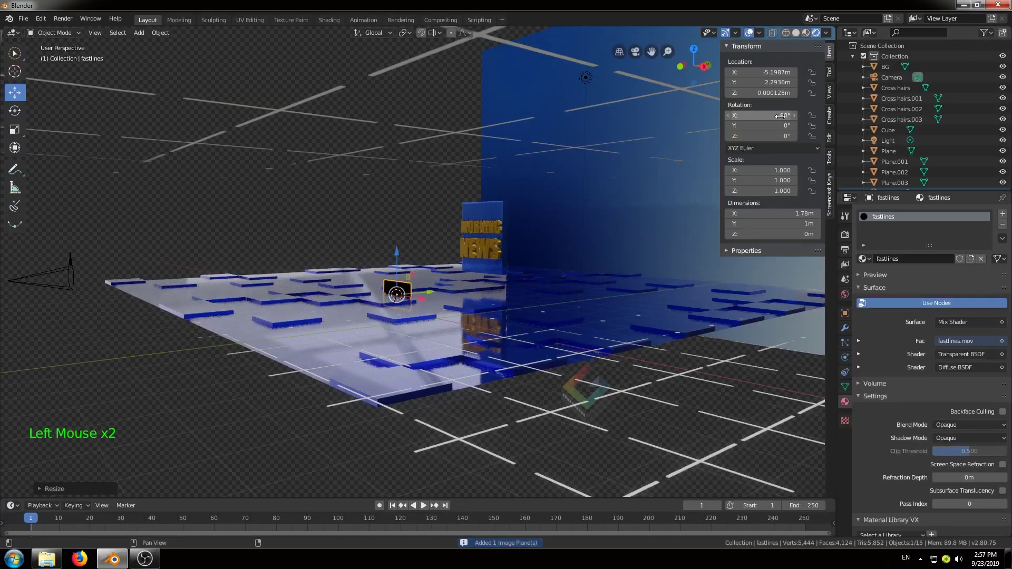
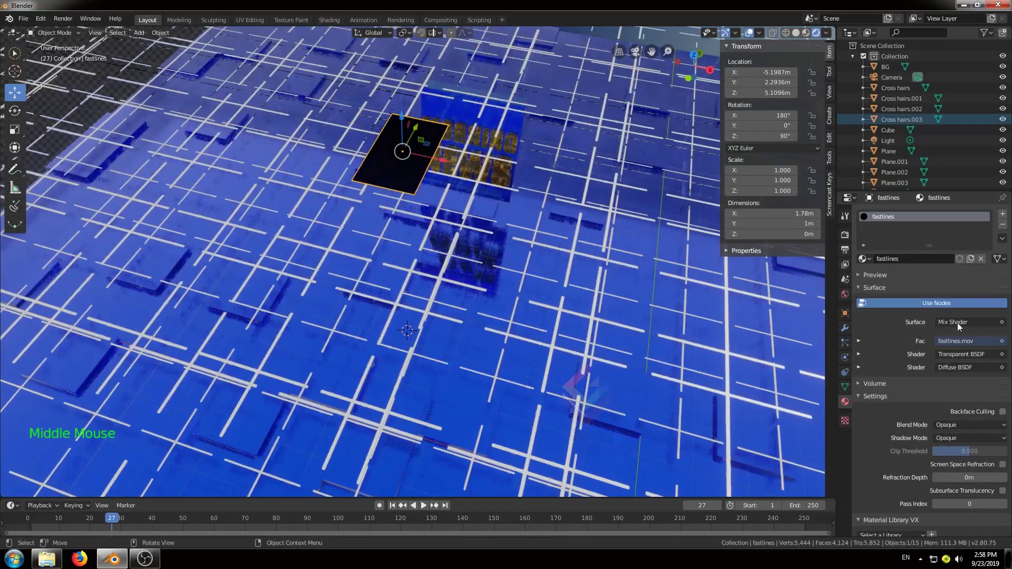
{"action": "left_click", "coordinate": [955, 443]}
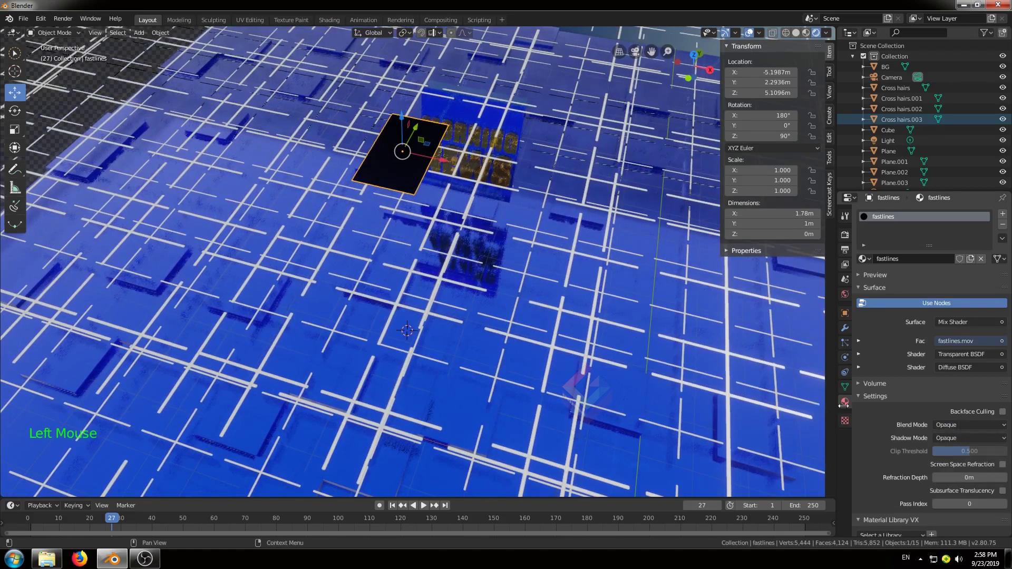
{"action": "left_click", "coordinate": [964, 440]}
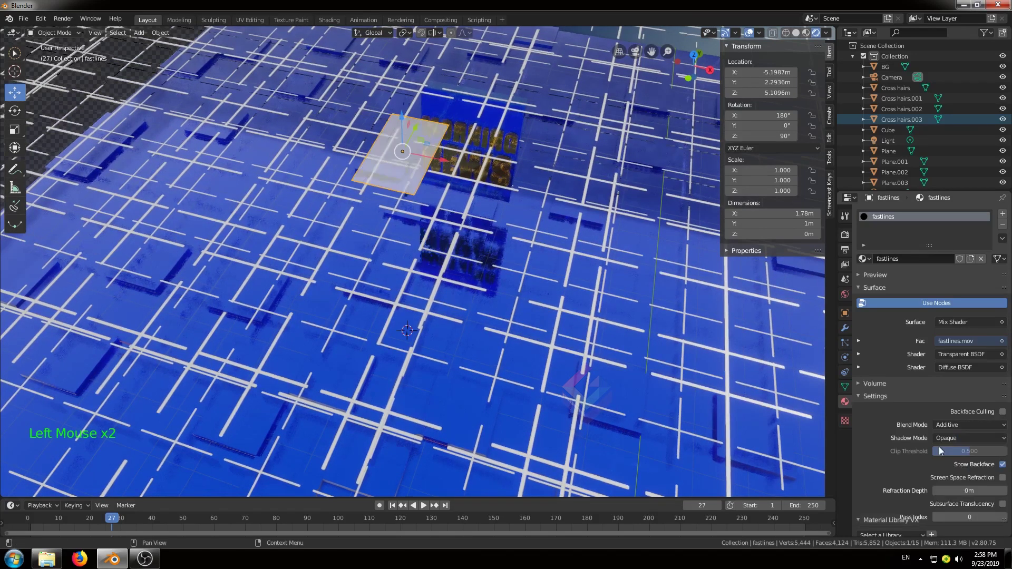
Select the fastlines plane and scale it up about 3.2 times
{"action": "key", "text": "a"}
{"action": "key", "text": "s"}
{"action": "key", "text": "ctrl+z"}
{"action": "left_click", "coordinate": [363, 168]}
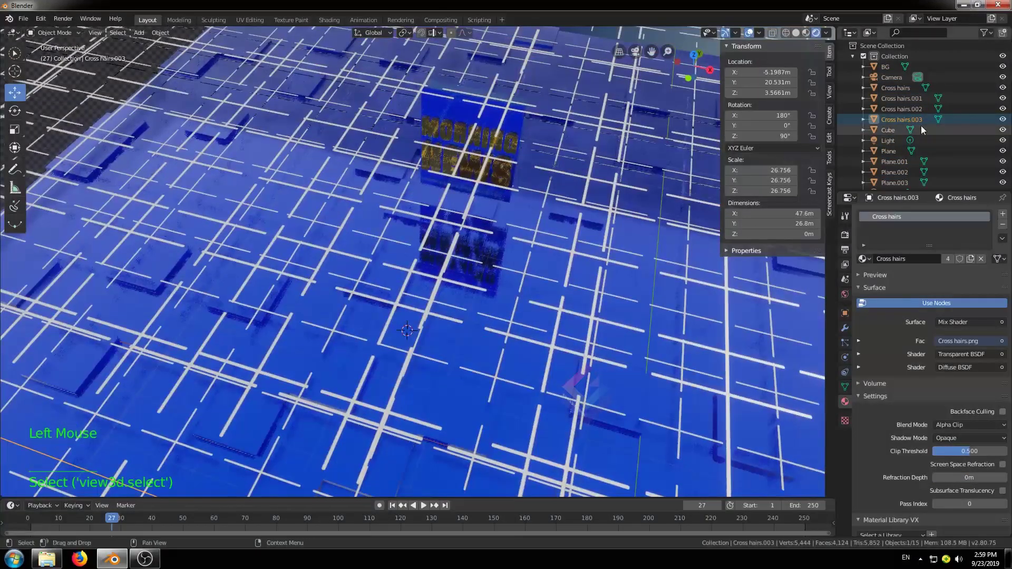
{"action": "scroll", "scroll_direction": "down", "scroll_amount": 3}
{"action": "left_click", "coordinate": [900, 184]}
{"action": "key", "text": "s"}
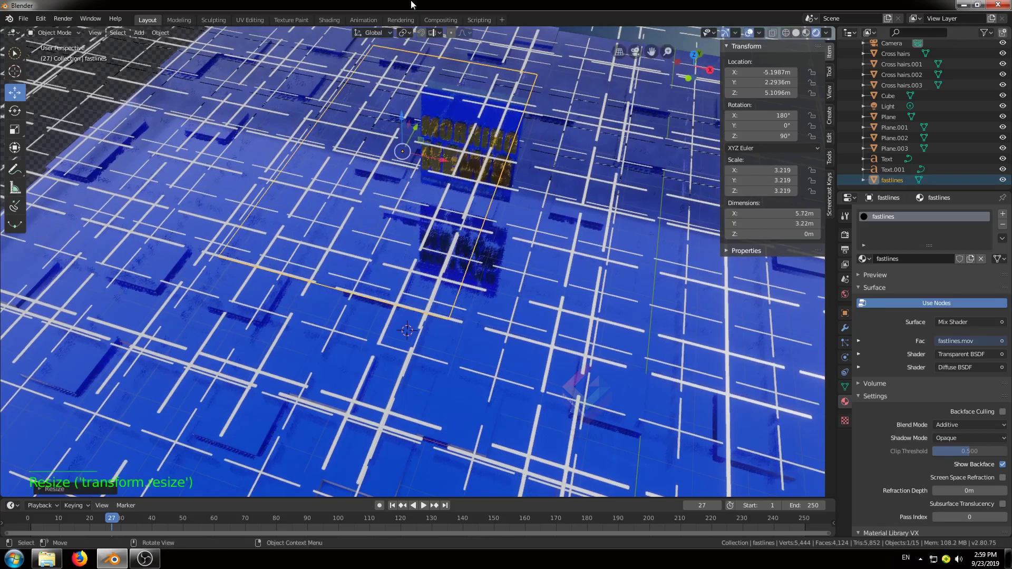
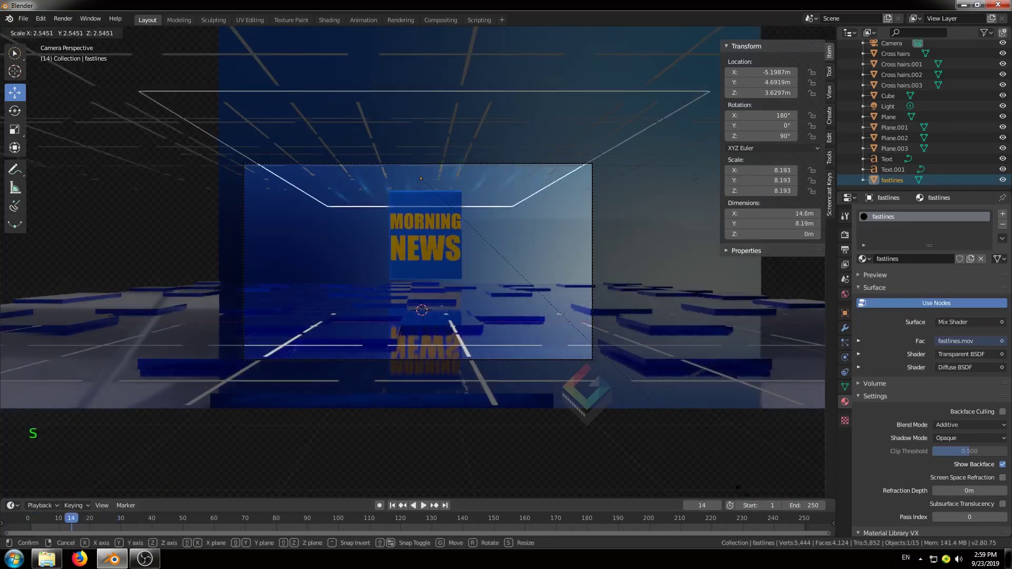
Duplicate the fastlines plane, lower the copy to the floor and preview the animation
{"action": "middle_click", "coordinate": [524, 191]}
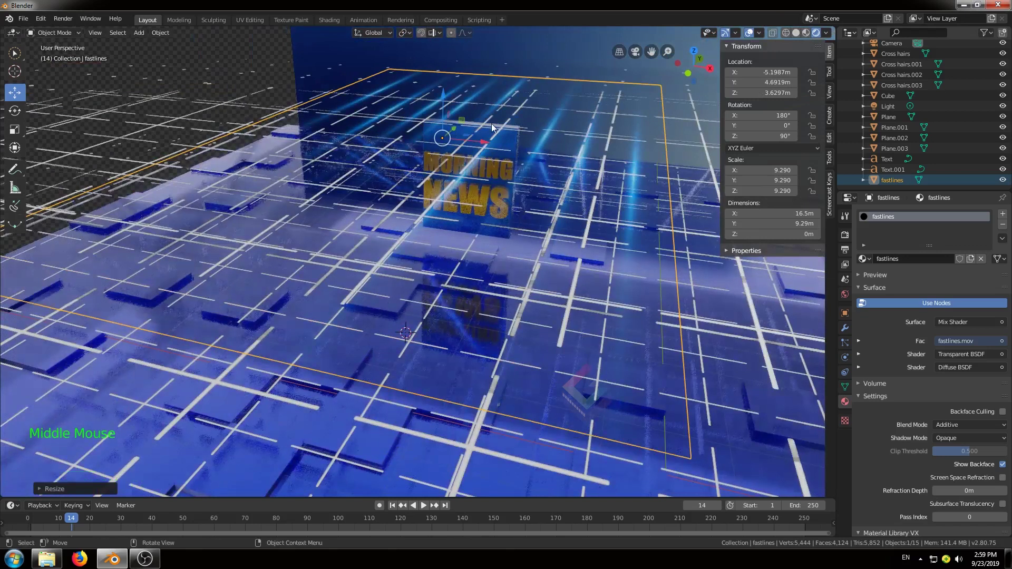
{"action": "key", "text": "shift+d"}
{"action": "left_click", "coordinate": [446, 147]}
{"action": "middle_click", "coordinate": [573, 220]}
{"action": "left_click", "coordinate": [425, 217]}
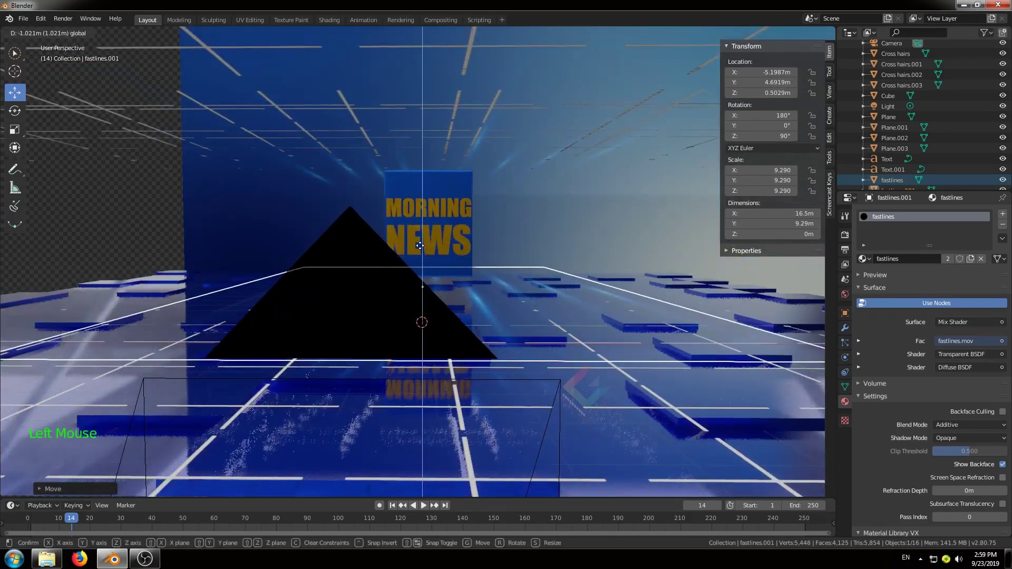
{"action": "key", "text": "KP_0"}
{"action": "key", "text": "space"}
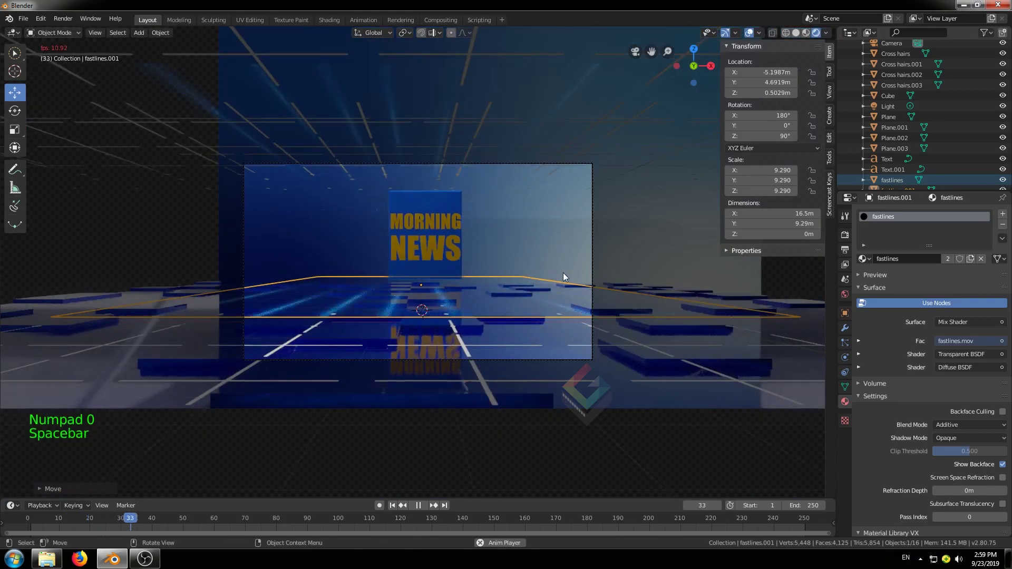
{"action": "key", "text": "space"}
{"action": "left_click", "coordinate": [112, 524]}
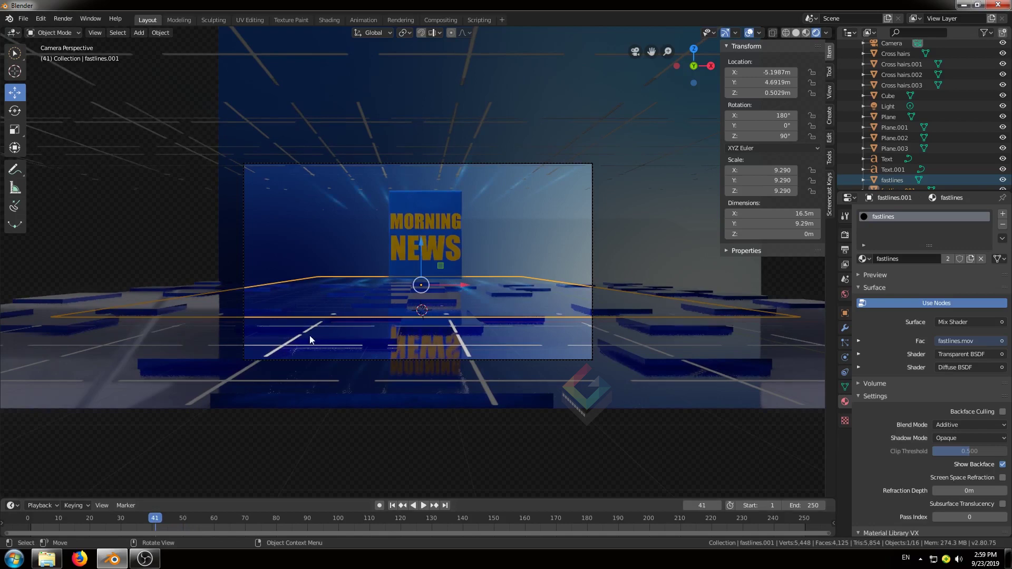
Rescale the floor Cross hairs plane to about 18.3 times its size
{"action": "middle_click", "coordinate": [485, 303]}
{"action": "scroll", "scroll_direction": "down", "scroll_amount": 3}
{"action": "middle_click", "coordinate": [441, 314]}
{"action": "middle_click", "coordinate": [485, 315]}
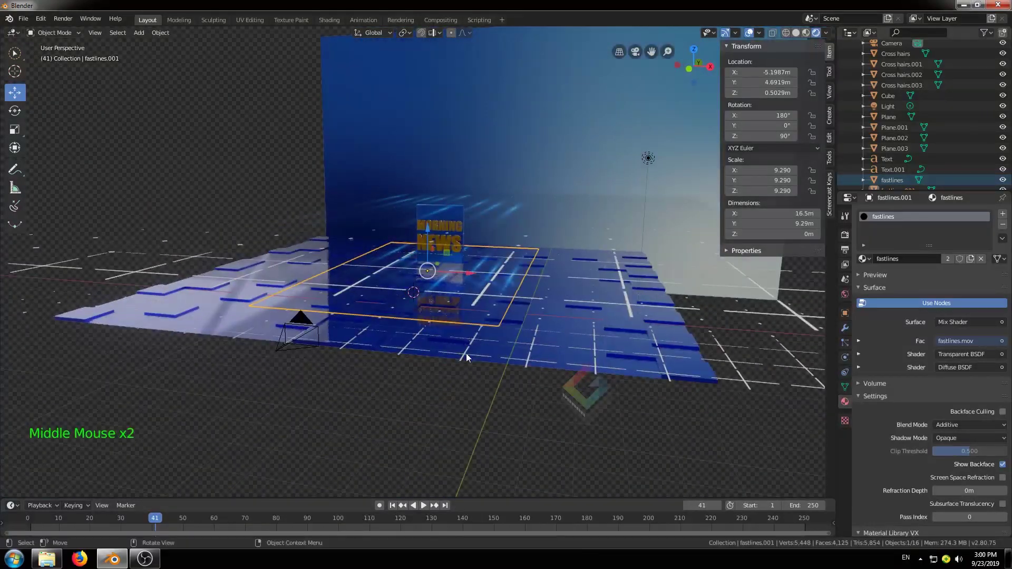
{"action": "left_click", "coordinate": [469, 356]}
{"action": "key", "text": "s"}
{"action": "key", "text": "KP_0"}
{"action": "left_click", "coordinate": [240, 172]}
{"action": "key", "text": "KP_0"}
Import HUD 44.mov as an image plane and move it behind the sign
{"action": "key", "text": "s"}
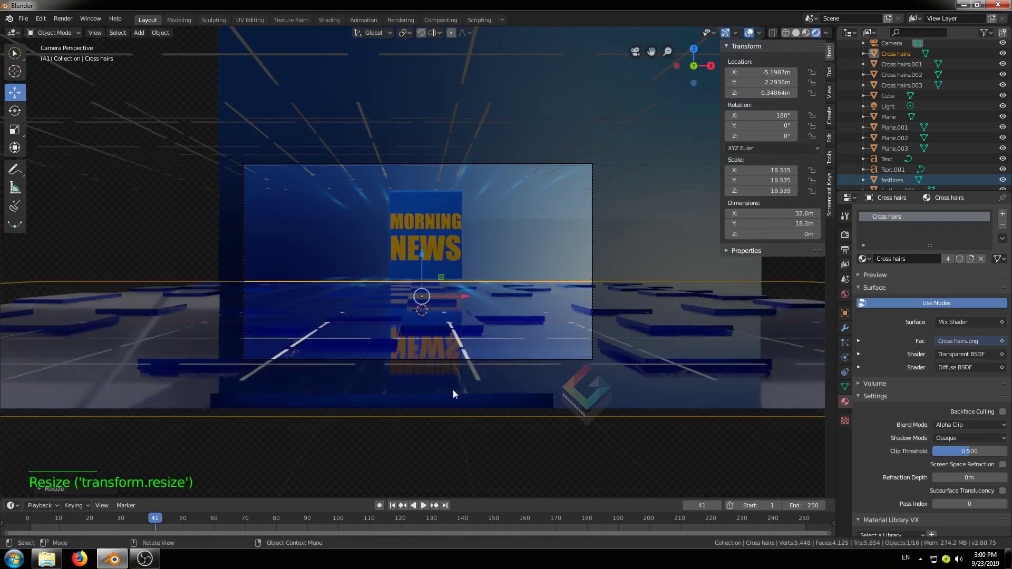
{"action": "key", "text": "a"}
{"action": "middle_click", "coordinate": [535, 328]}
{"action": "left_click", "coordinate": [16, 75]}
{"action": "left_click", "coordinate": [568, 262]}
{"action": "key", "text": "shift+a"}
{"action": "left_click", "coordinate": [668, 118]}
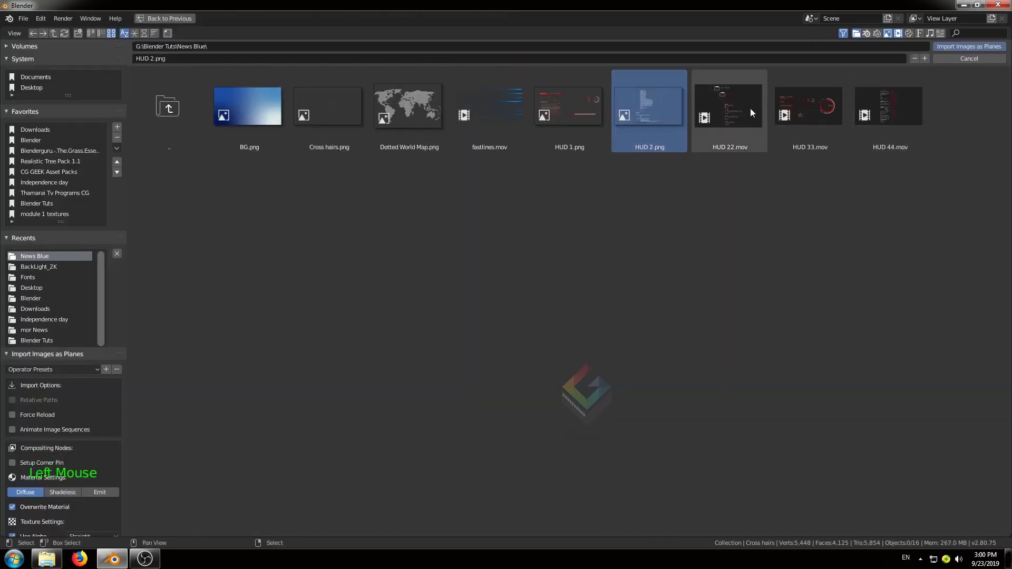
{"action": "left_click", "coordinate": [900, 114]}
{"action": "key", "text": "s"}
{"action": "left_click", "coordinate": [974, 429]}
{"action": "key", "text": "g"}
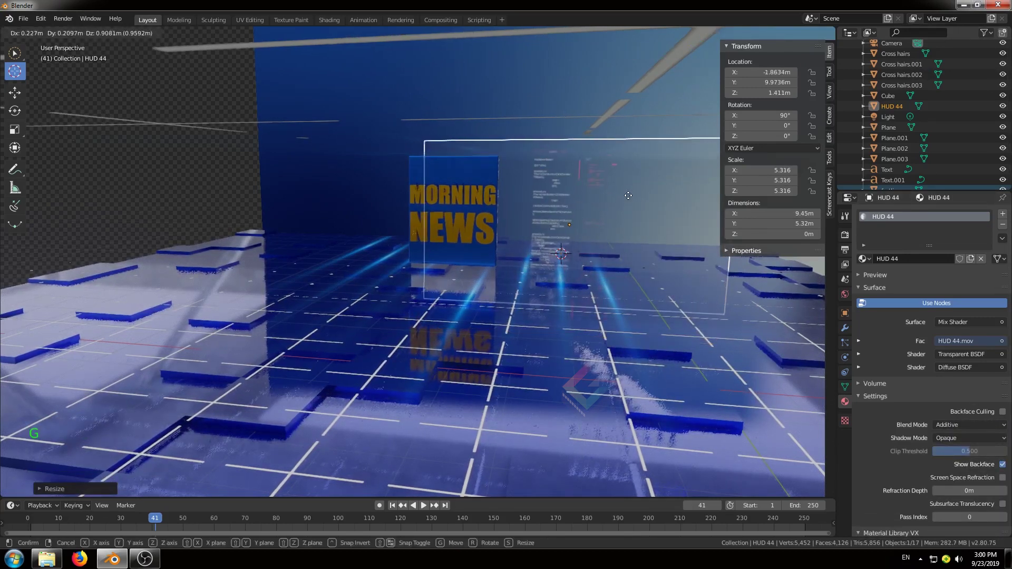
Import HUD 33.mov as an additive plane, scaled about 2.9 times, left of the sign
{"action": "key", "text": "shift+a"}
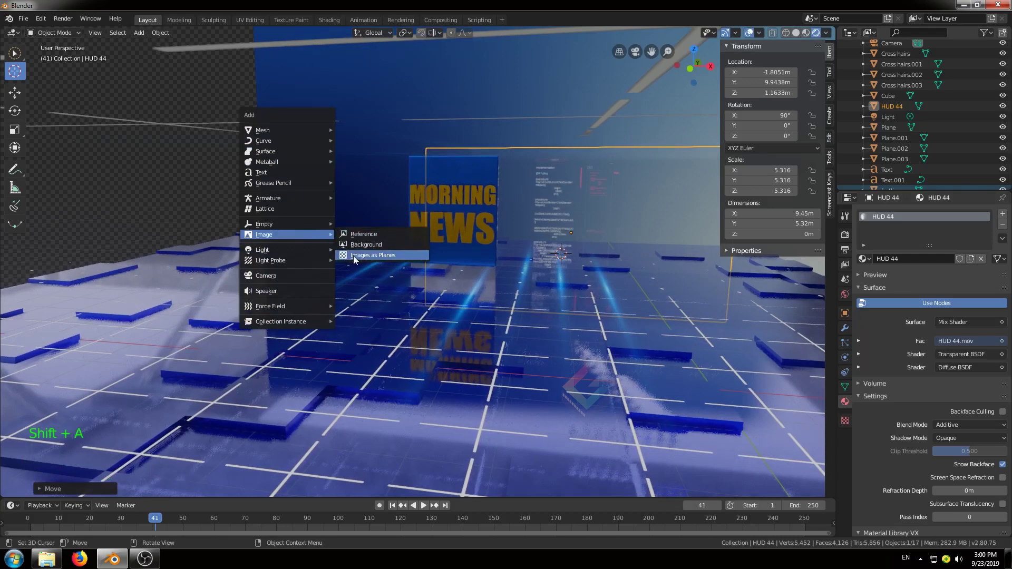
{"action": "left_click", "coordinate": [812, 114]}
{"action": "left_click", "coordinate": [950, 51]}
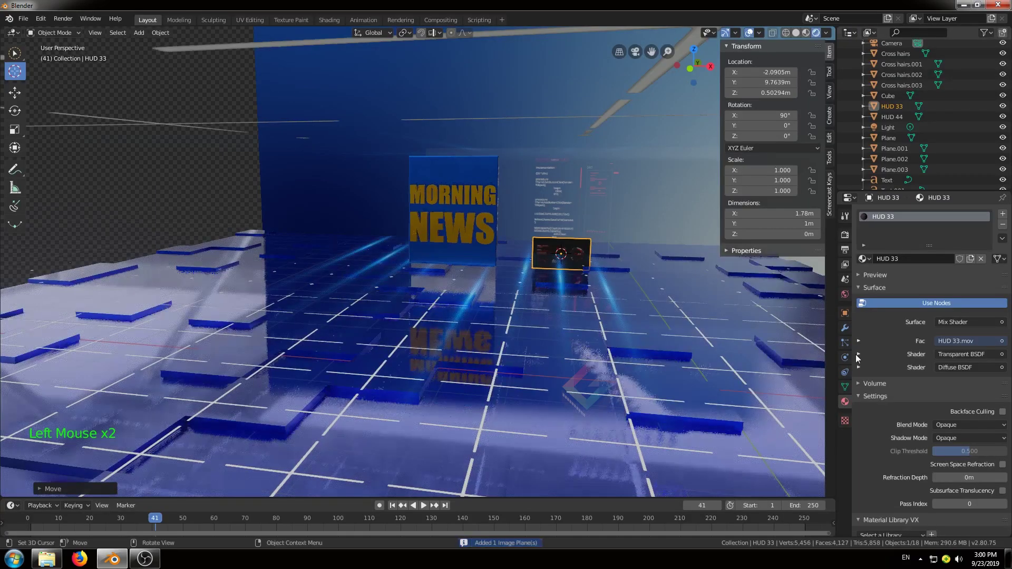
{"action": "left_click", "coordinate": [966, 432]}
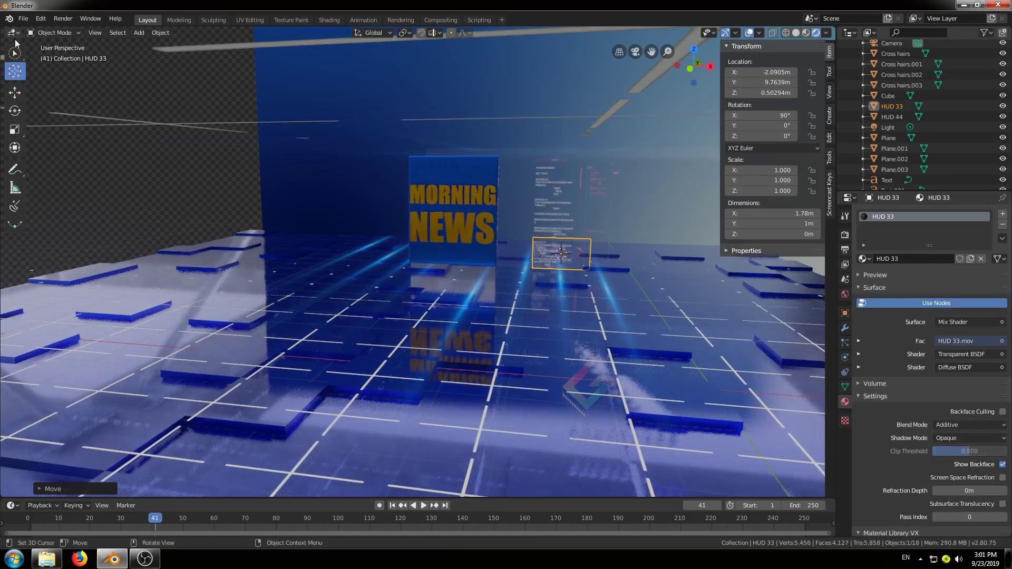
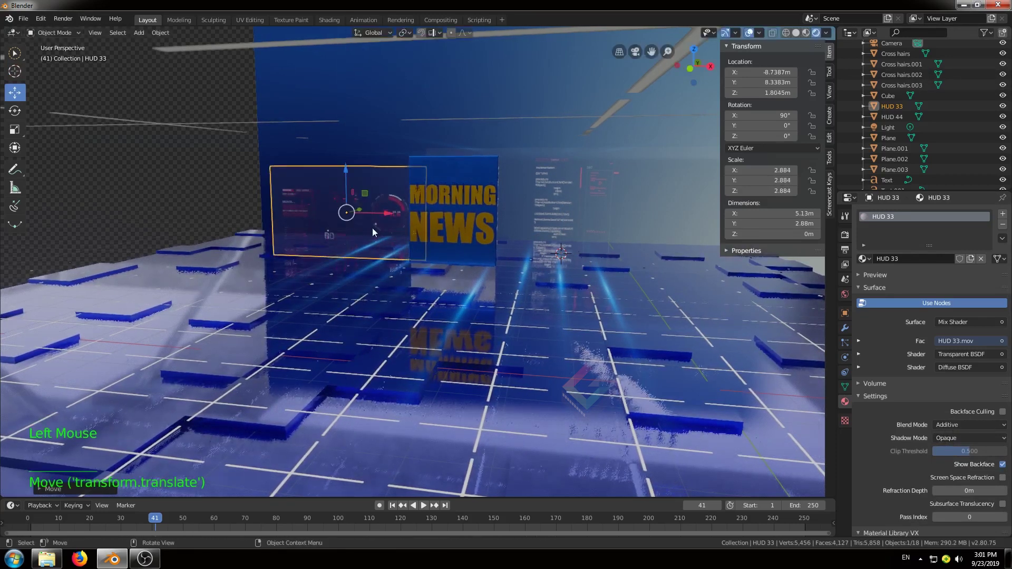
{"action": "left_click", "coordinate": [385, 217]}
{"action": "key", "text": "shift+a"}
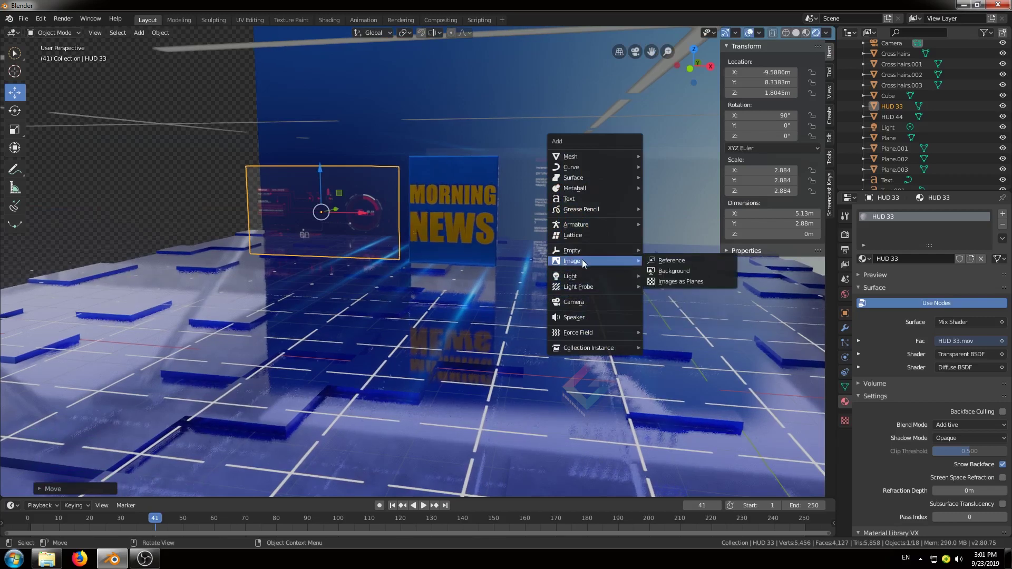
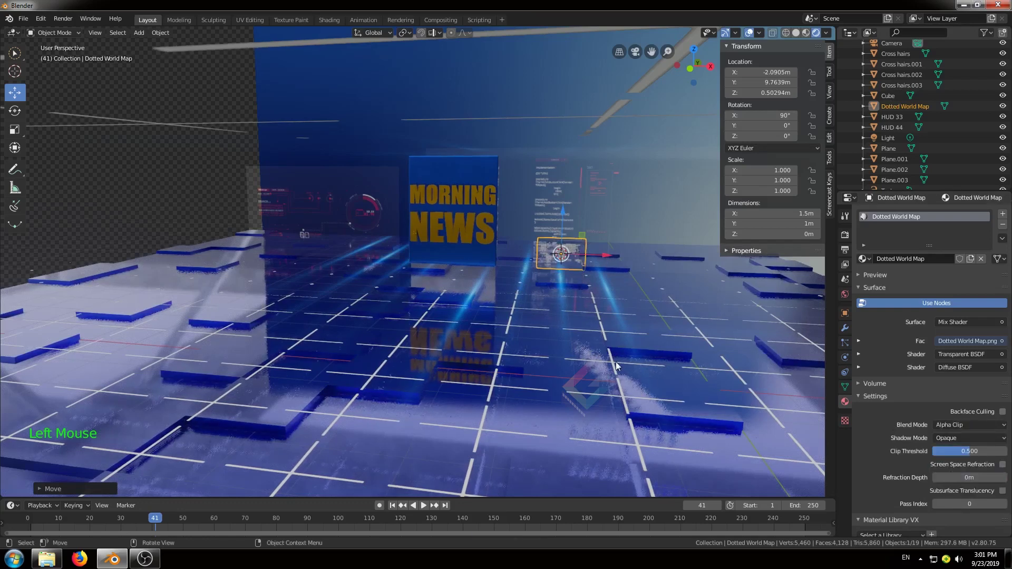
Move the Dotted World Map plane right of the sign, turned 90° and scaled about 5.9 times
{"action": "left_click", "coordinate": [656, 263]}
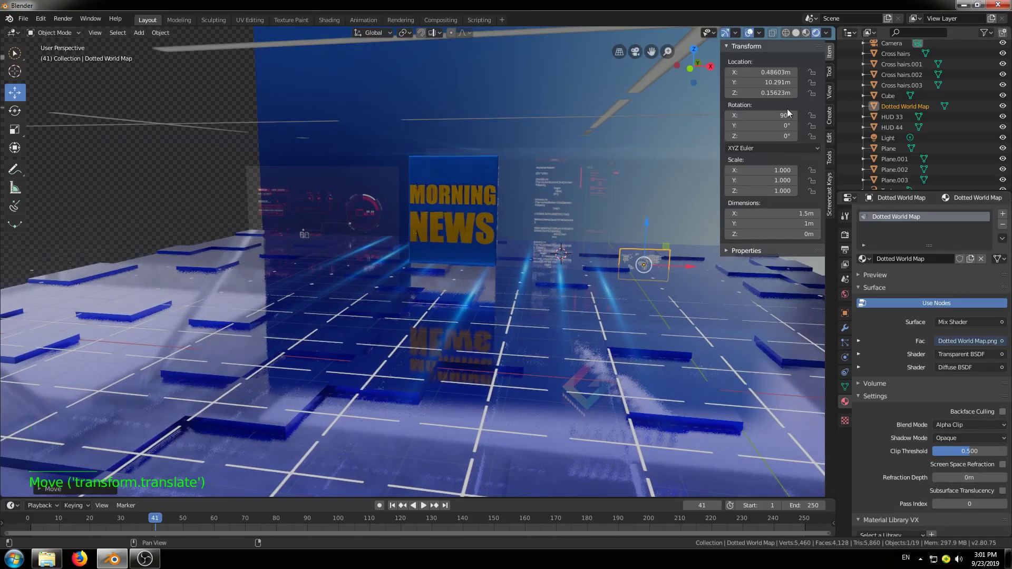
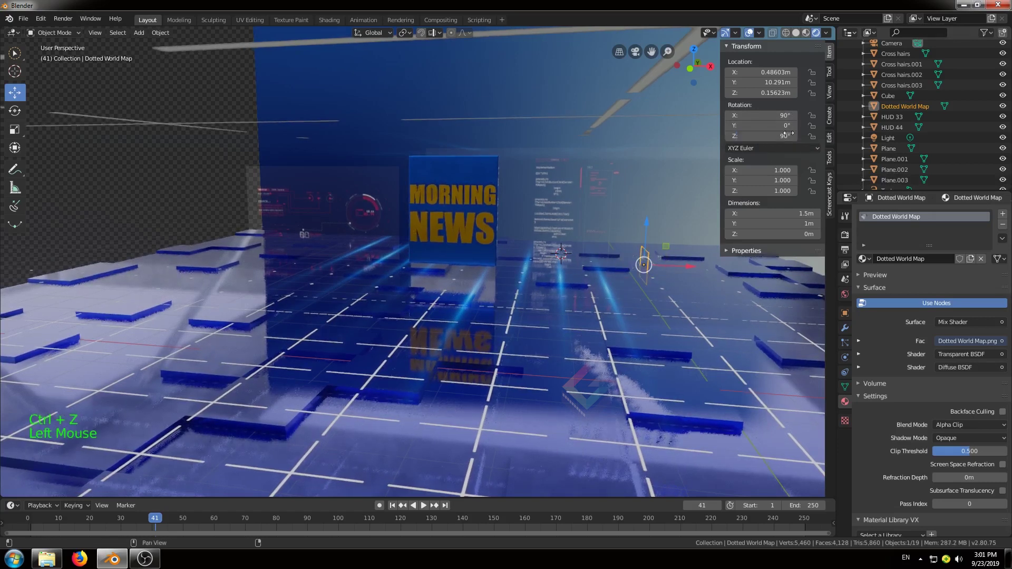
{"action": "key", "text": "s"}
{"action": "key", "text": "KP_0"}
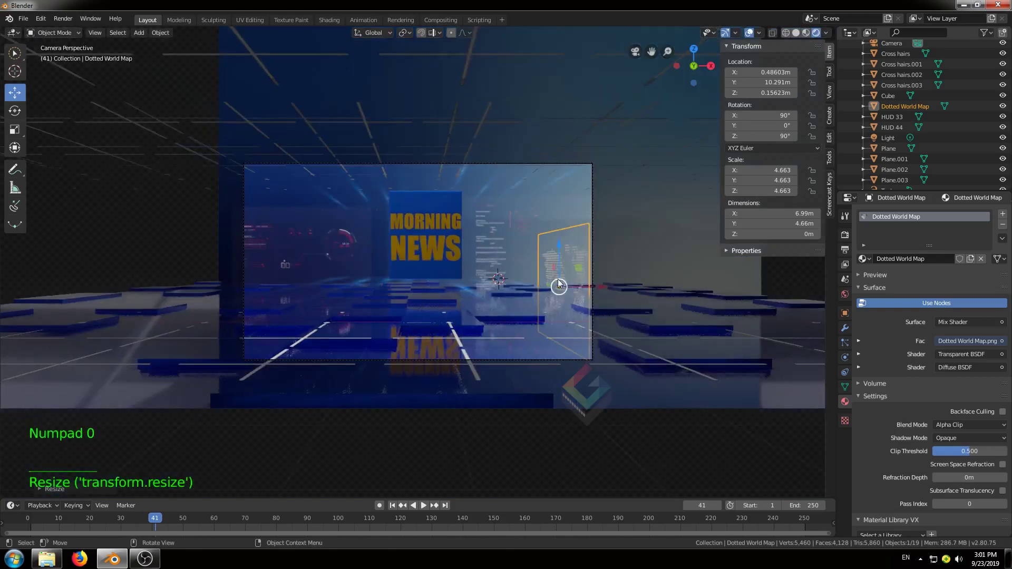
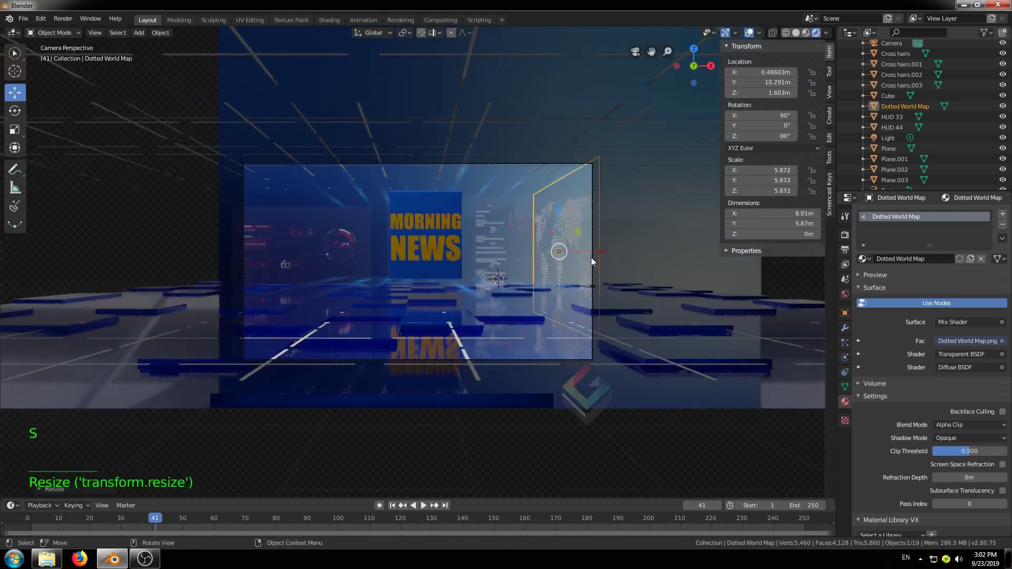
{"action": "left_click", "coordinate": [594, 256]}
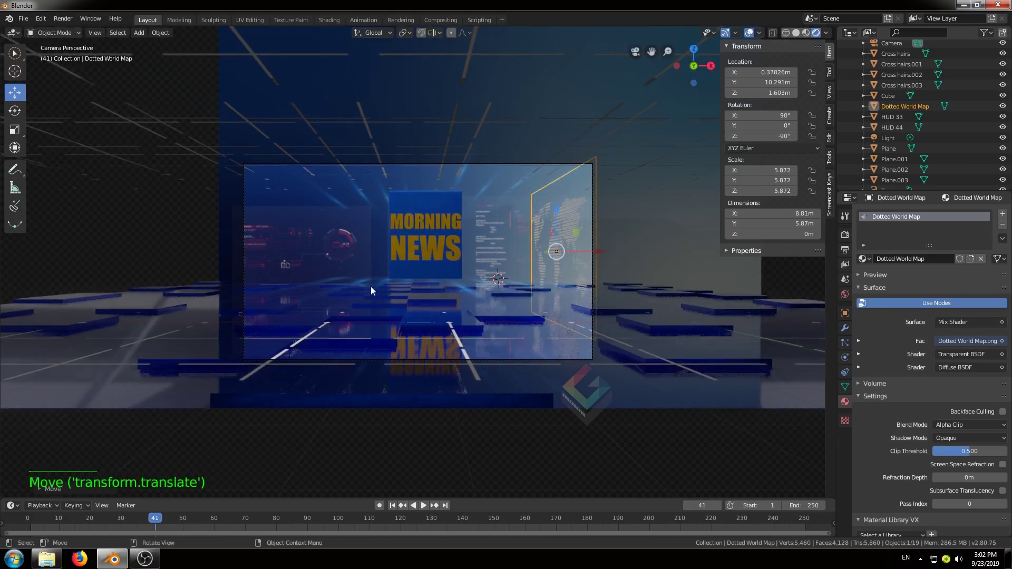
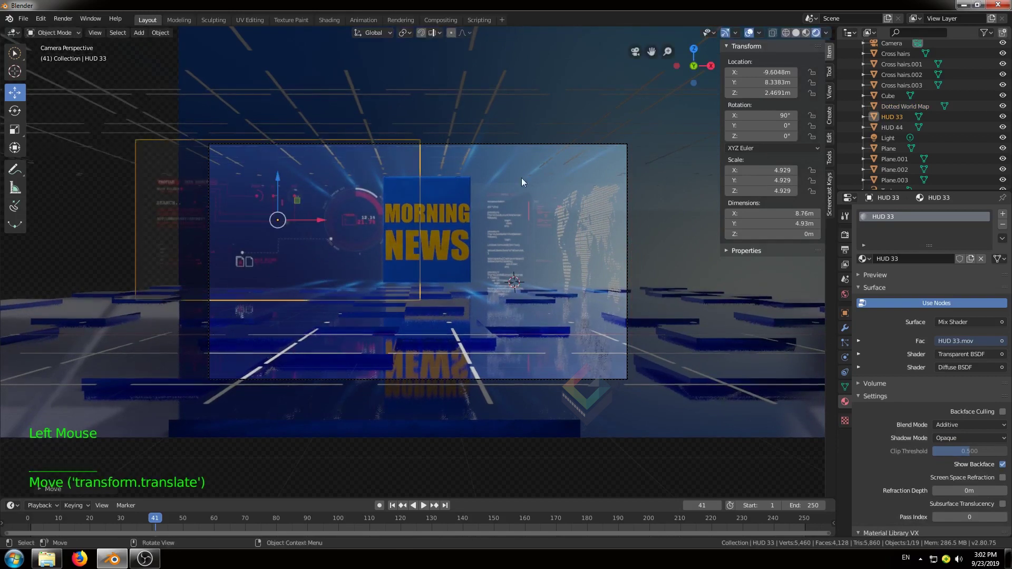
Nudge the HUD 44 plane up behind the world map, undoing a stray deletion
{"action": "left_click", "coordinate": [514, 215]}
{"action": "key", "text": "s"}
{"action": "left_click", "coordinate": [526, 216]}
{"action": "left_click", "coordinate": [573, 231]}
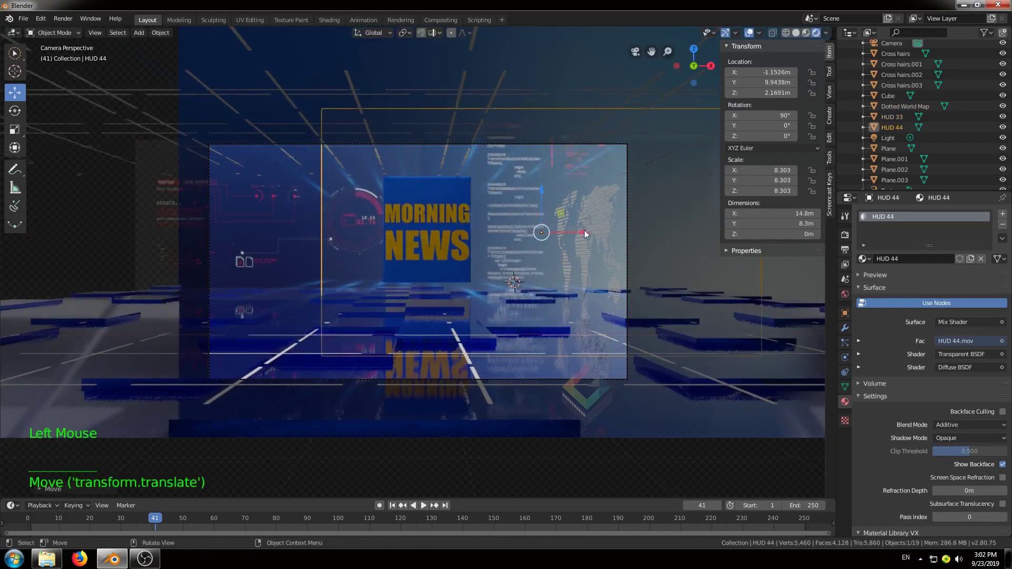
{"action": "left_click", "coordinate": [600, 212]}
{"action": "key", "text": "shift+d"}
{"action": "left_click", "coordinate": [503, 251]}
{"action": "key", "text": "Delete"}
{"action": "left_click", "coordinate": [588, 226]}
{"action": "key", "text": "Delete"}
{"action": "key", "text": "ctrl+z"}
{"action": "left_click", "coordinate": [601, 225]}
Reposition the fastlines plane in the shot with the animation starting at frame 0
{"action": "left_click", "coordinate": [297, 174]}
{"action": "scroll", "scroll_direction": "down", "scroll_amount": 3}
{"action": "left_click", "coordinate": [901, 170]}
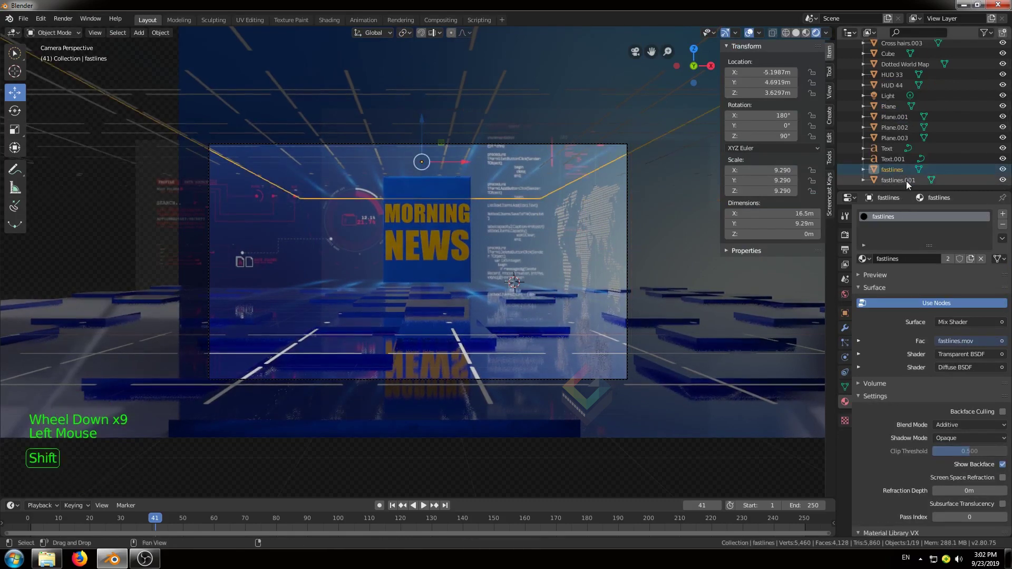
{"action": "key", "text": "shift+d"}
{"action": "key", "text": "shift+KP_Enter"}
{"action": "left_click", "coordinate": [851, 245]}
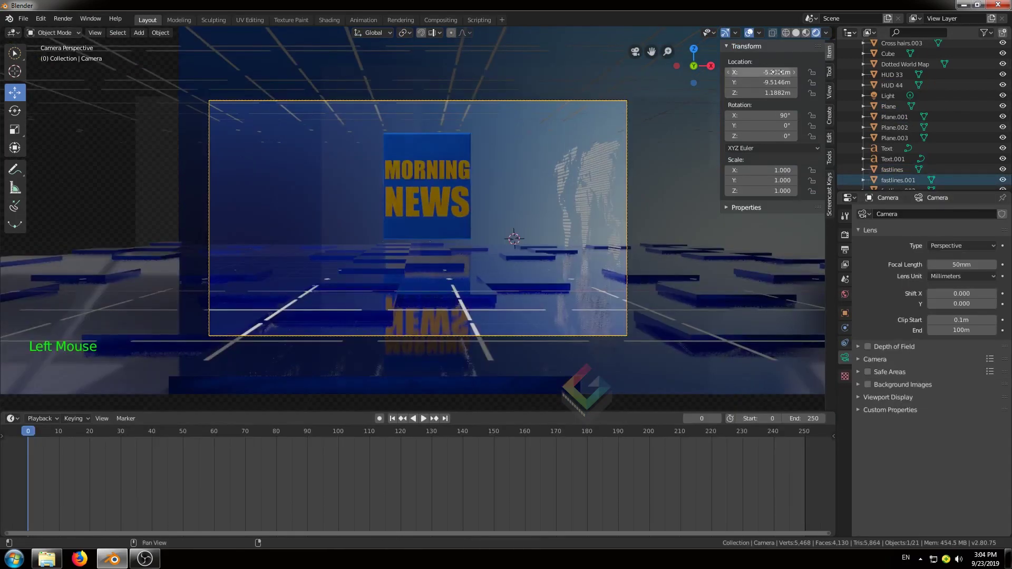
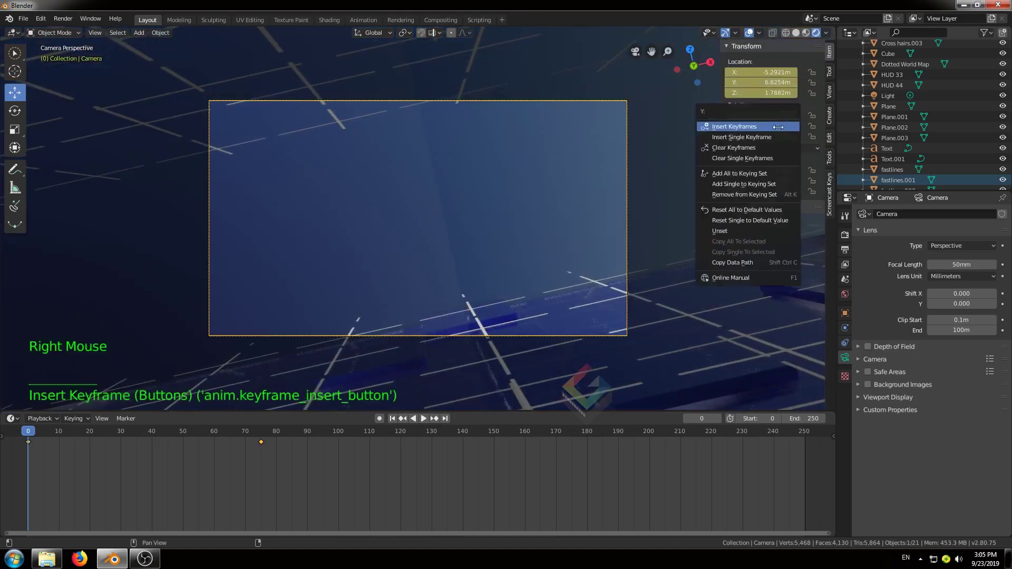
Key the camera's location and rotation so it glides toward the MORNING NEWS sign
{"action": "left_click", "coordinate": [118, 435]}
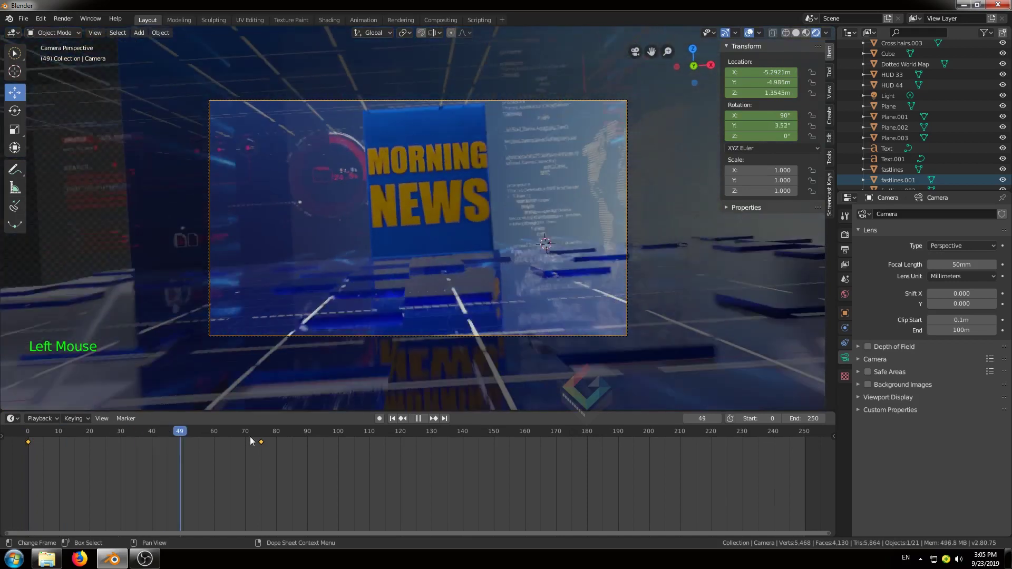
{"action": "middle_click", "coordinate": [403, 269]}
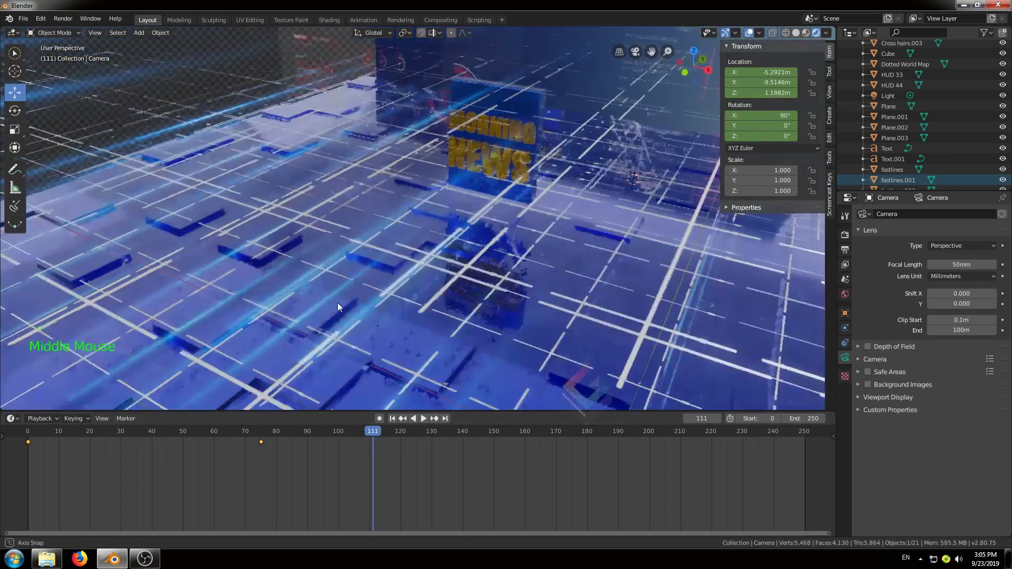
Orbit to view the set from behind the sign and select the HUD 33 plane
{"action": "scroll", "scroll_direction": "down", "scroll_amount": 3}
{"action": "middle_click", "coordinate": [406, 320]}
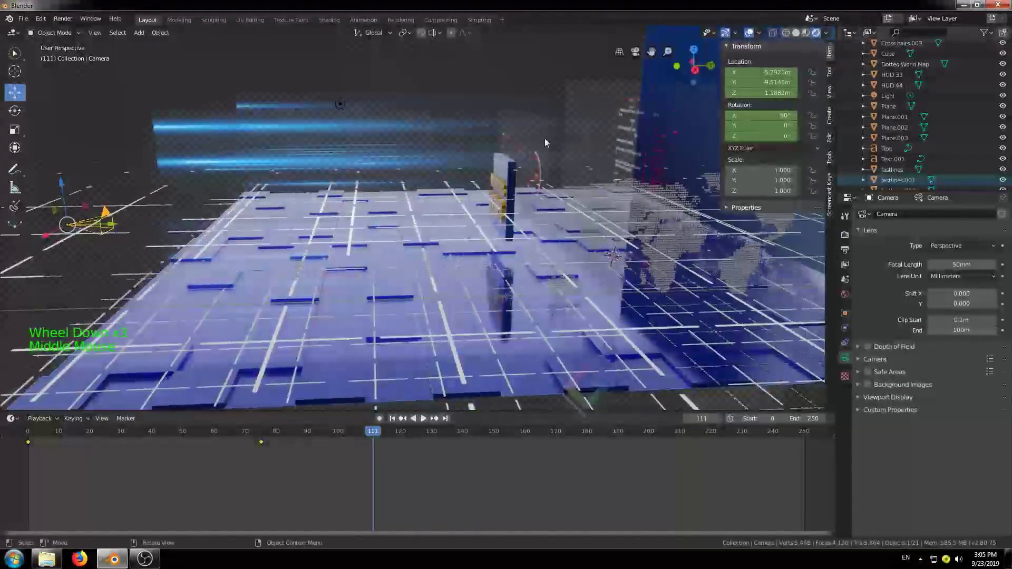
{"action": "middle_click", "coordinate": [552, 207]}
{"action": "middle_click", "coordinate": [548, 235]}
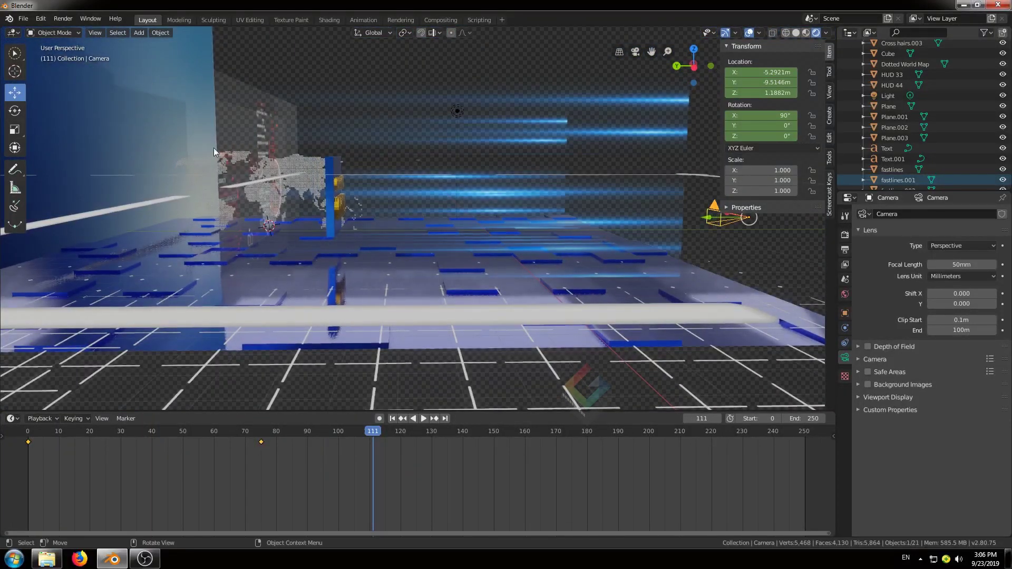
{"action": "left_click", "coordinate": [246, 120]}
{"action": "middle_click", "coordinate": [321, 220]}
{"action": "left_click", "coordinate": [29, 92]}
{"action": "left_click", "coordinate": [139, 264]}
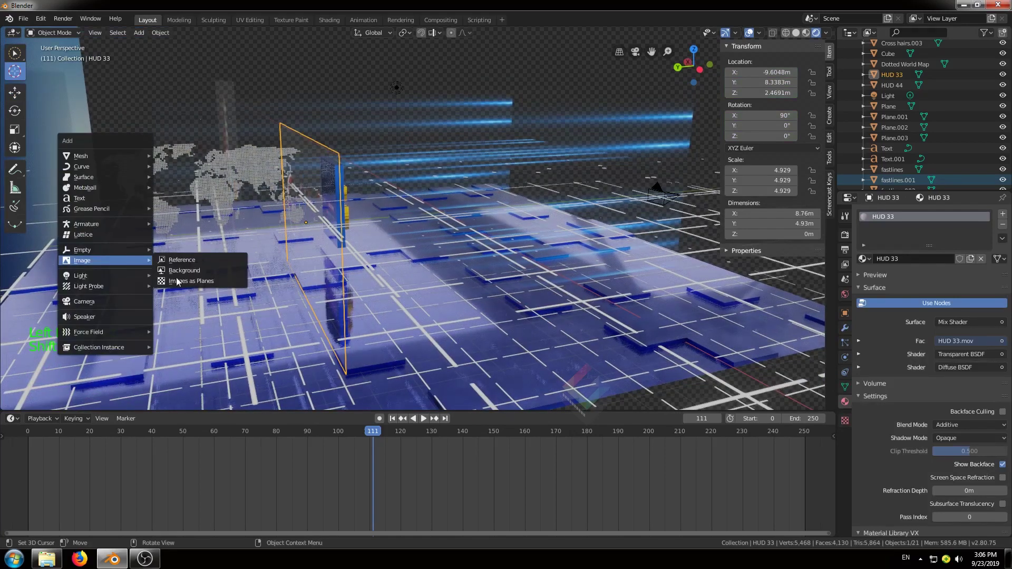
Import HUD 22.mov as an additive image plane
{"action": "key", "text": "shift+a"}
{"action": "left_click", "coordinate": [177, 284]}
{"action": "left_click", "coordinate": [741, 111]}
{"action": "left_click", "coordinate": [966, 50]}
{"action": "left_click", "coordinate": [965, 428]}
{"action": "key", "text": "s"}
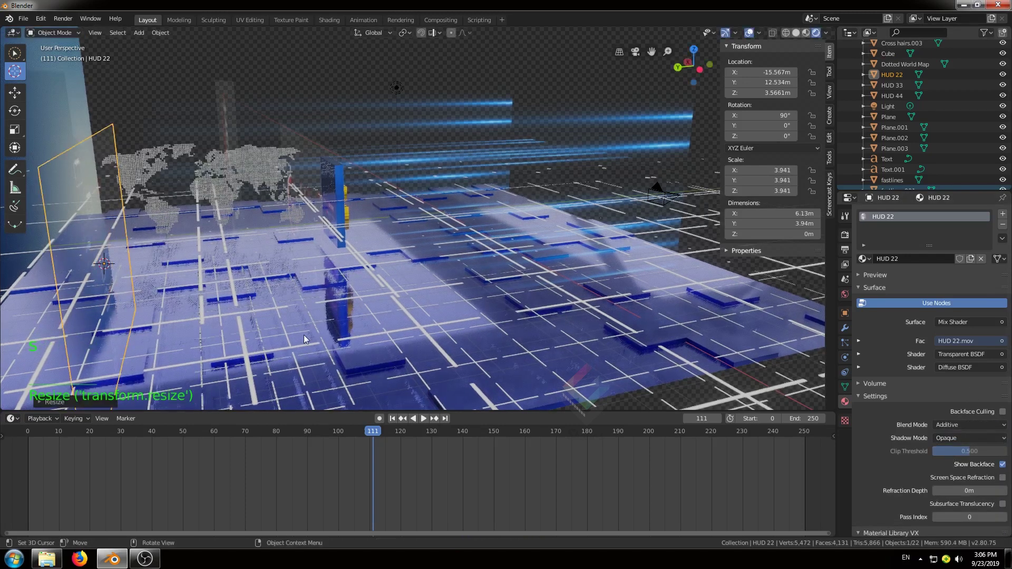
Move the HUD 22 plane back behind the sign in the camera shot
{"action": "middle_click", "coordinate": [170, 265]}
{"action": "scroll", "scroll_direction": "down", "scroll_amount": 3}
{"action": "left_click", "coordinate": [32, 103]}
{"action": "left_click", "coordinate": [292, 232]}
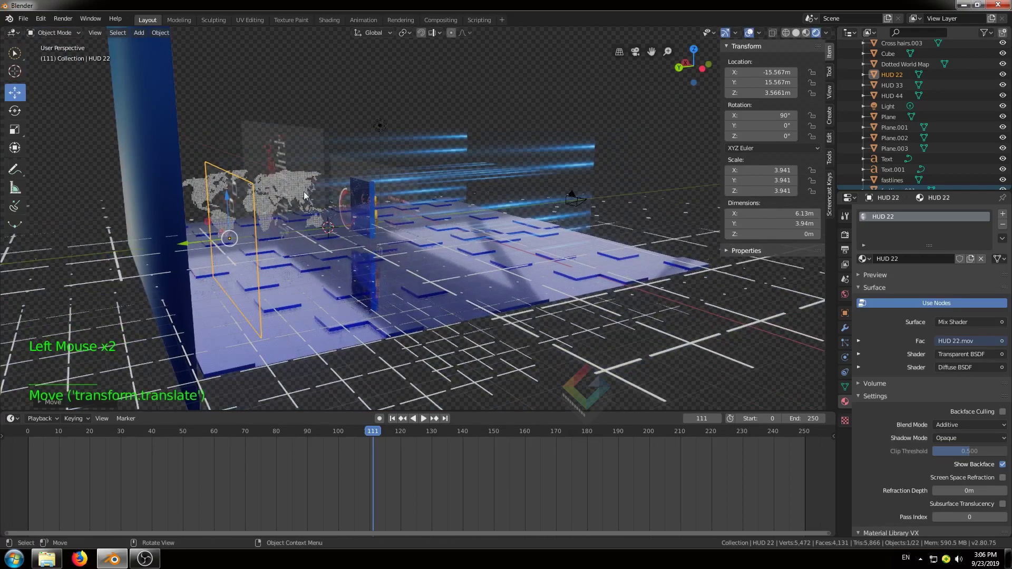
{"action": "middle_click", "coordinate": [271, 254]}
{"action": "left_click", "coordinate": [288, 343]}
{"action": "key", "text": "KP_0"}
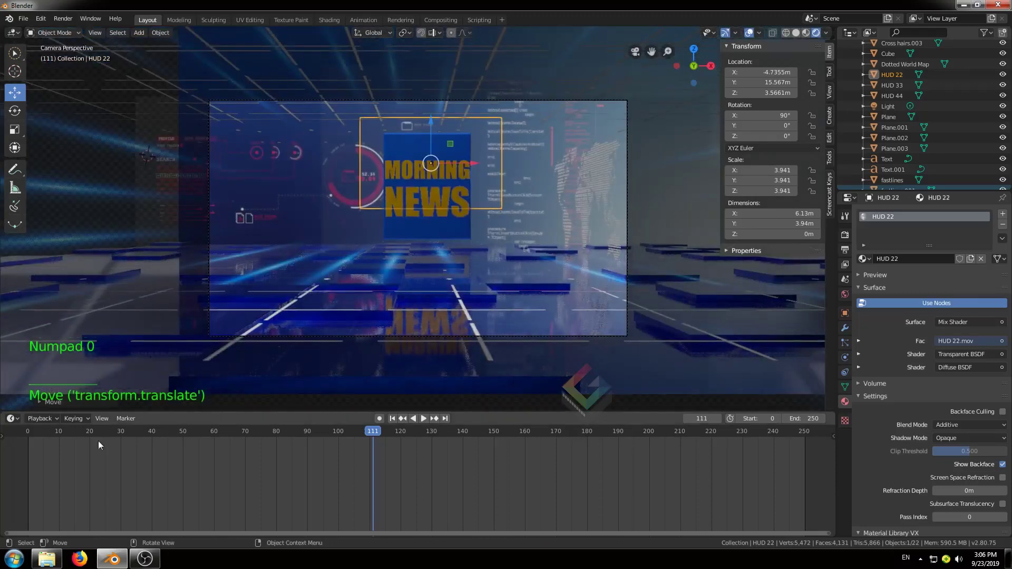
{"action": "left_click", "coordinate": [109, 434]}
{"action": "left_click", "coordinate": [15, 439]}
Enlarge HUD 22 to about 5.56 times and preview the animation from the first frame
{"action": "scroll", "scroll_direction": "down", "scroll_amount": 3}
{"action": "left_click", "coordinate": [421, 81]}
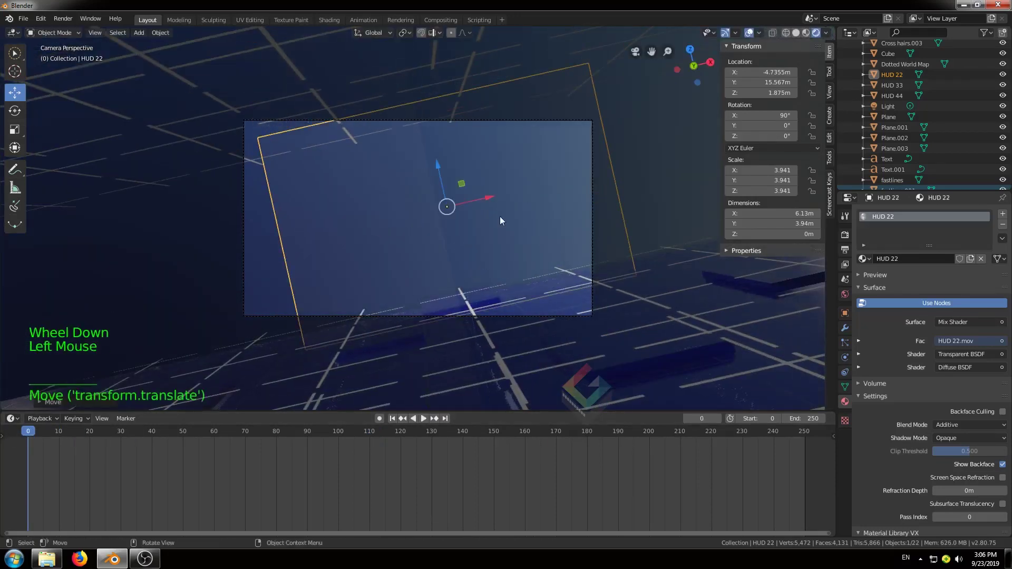
{"action": "key", "text": "s"}
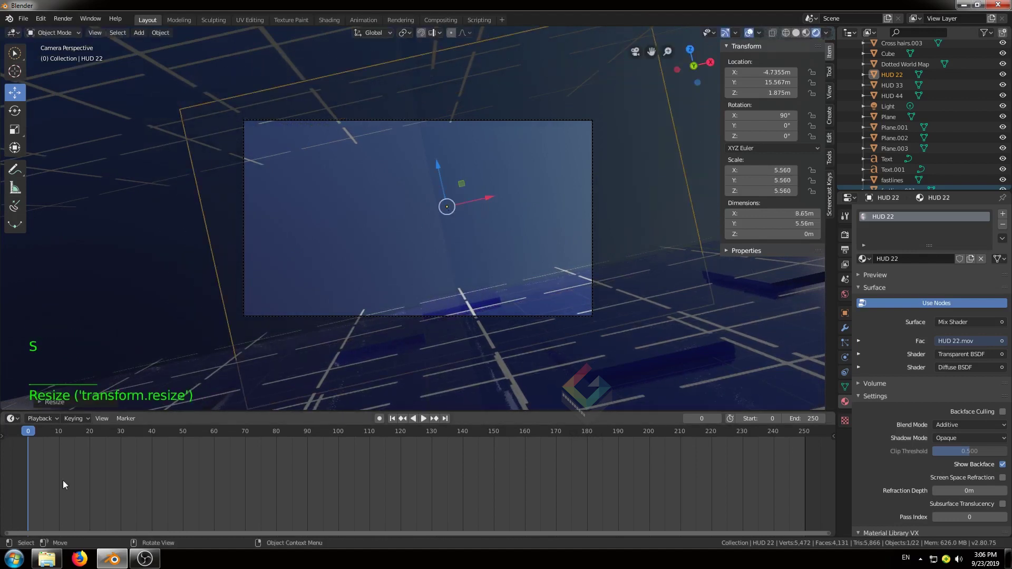
{"action": "left_click", "coordinate": [34, 433]}
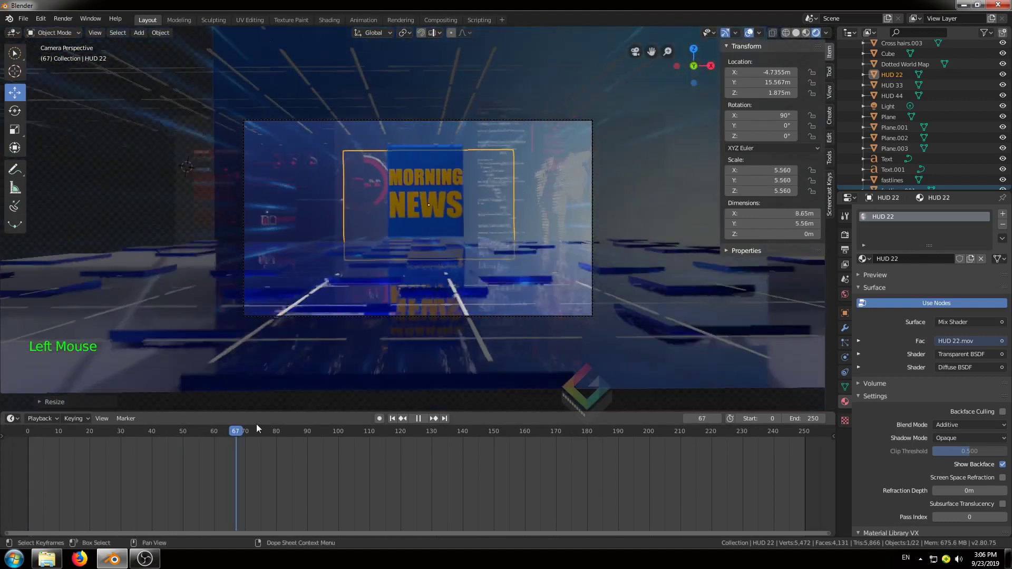
{"action": "key", "text": "a"}
{"action": "key", "text": "a"}
{"action": "left_click", "coordinate": [340, 267]}
Duplicate fastlines.001 further along the floor and end the animation at frame 100
{"action": "middle_click", "coordinate": [375, 294]}
{"action": "scroll", "scroll_direction": "down", "scroll_amount": 3}
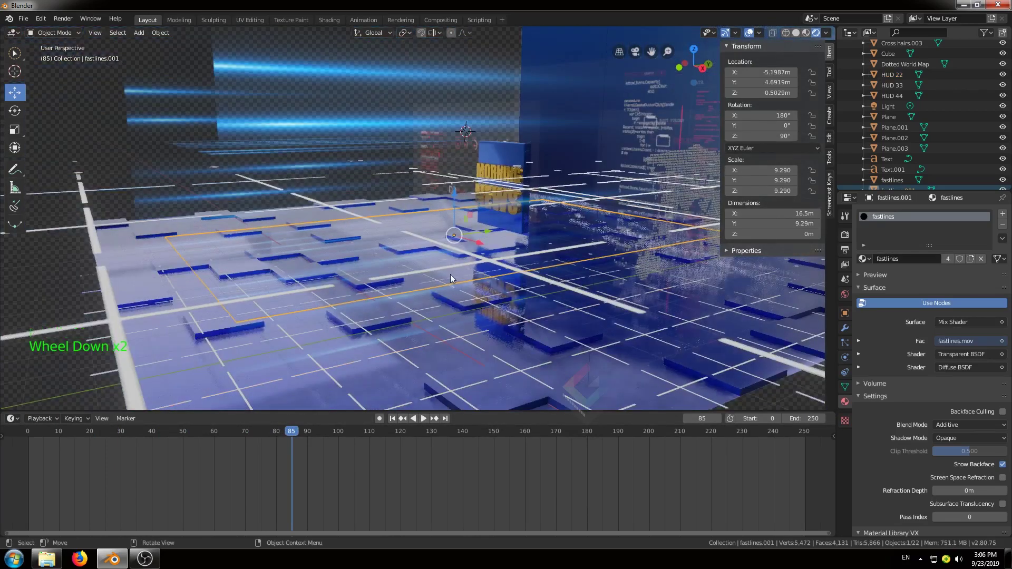
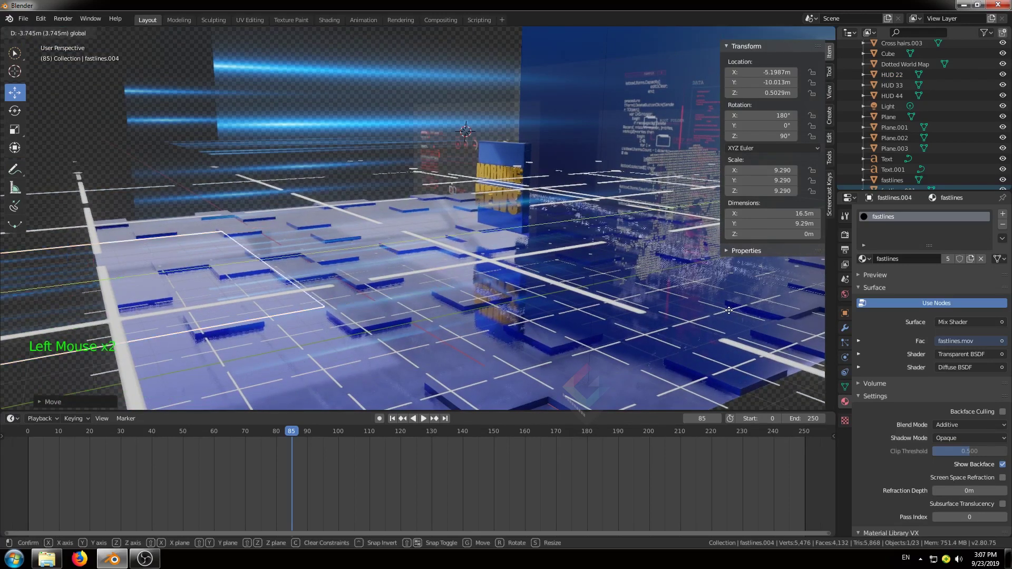
{"action": "key", "text": "KP_0"}
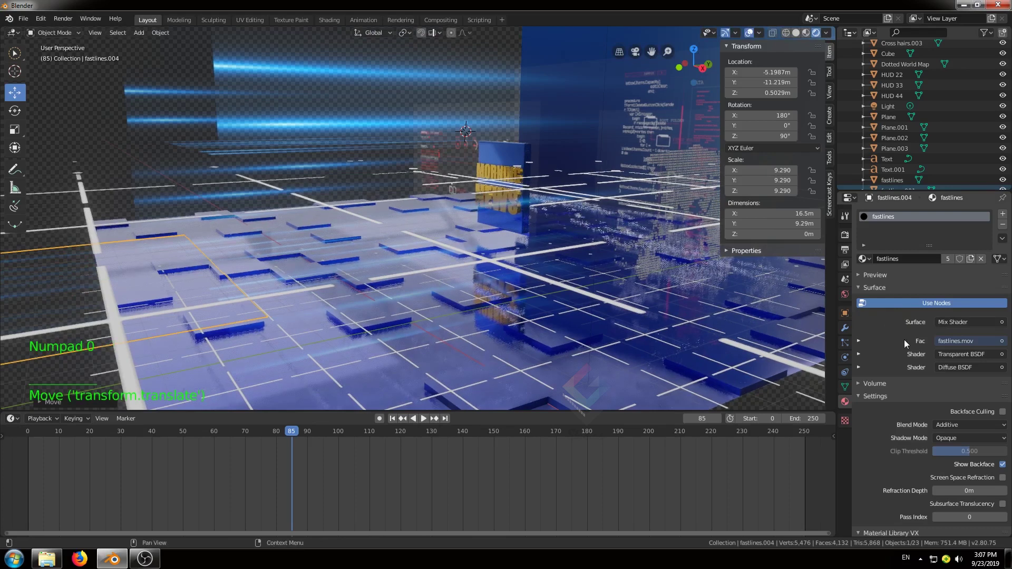
{"action": "left_click", "coordinate": [581, 274]}
{"action": "key", "text": "KP_0"}
{"action": "left_click", "coordinate": [36, 439]}
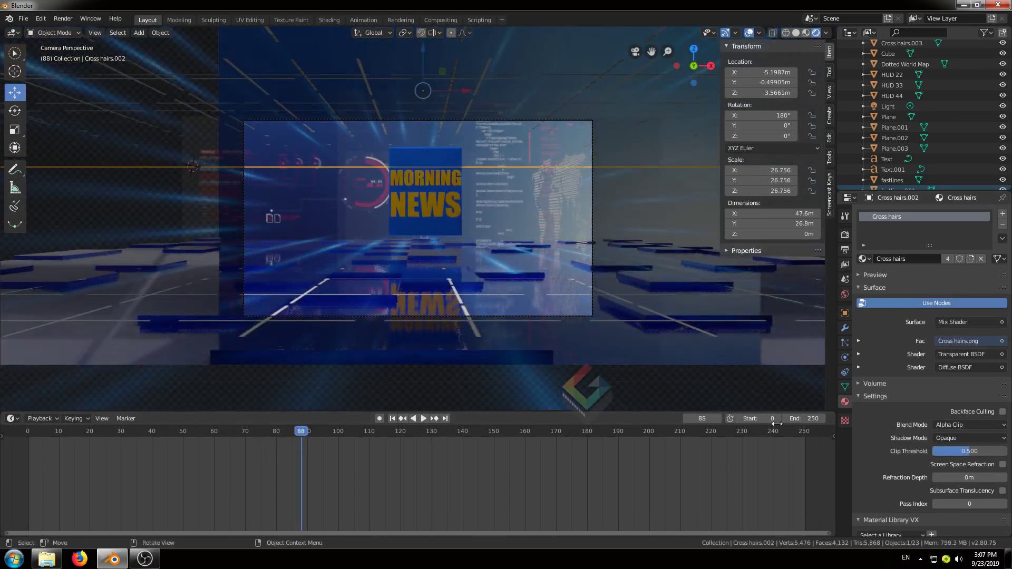
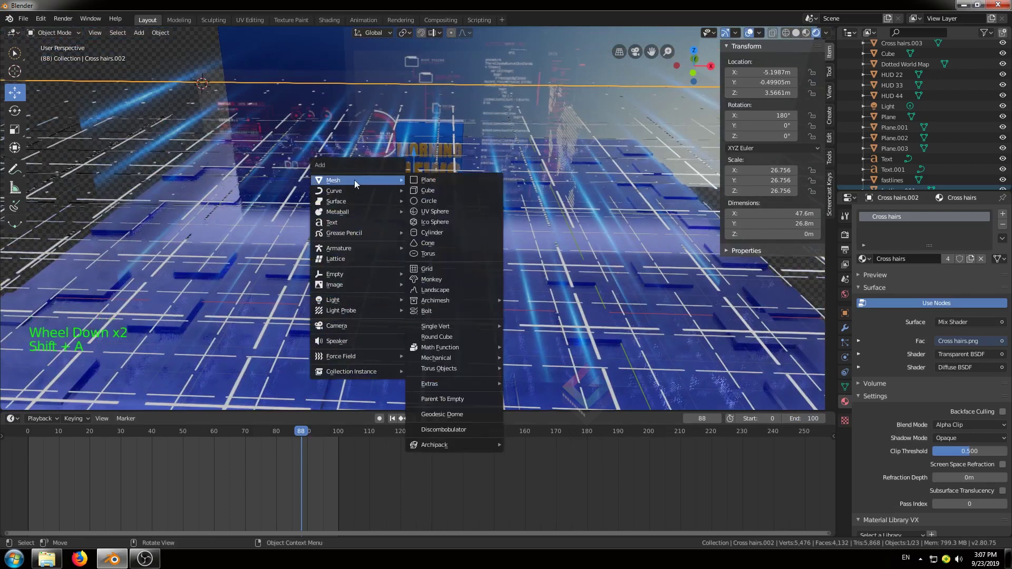
Scale Plane.004 up about 10.7 times and give it a new emission material
{"action": "key", "text": "s"}
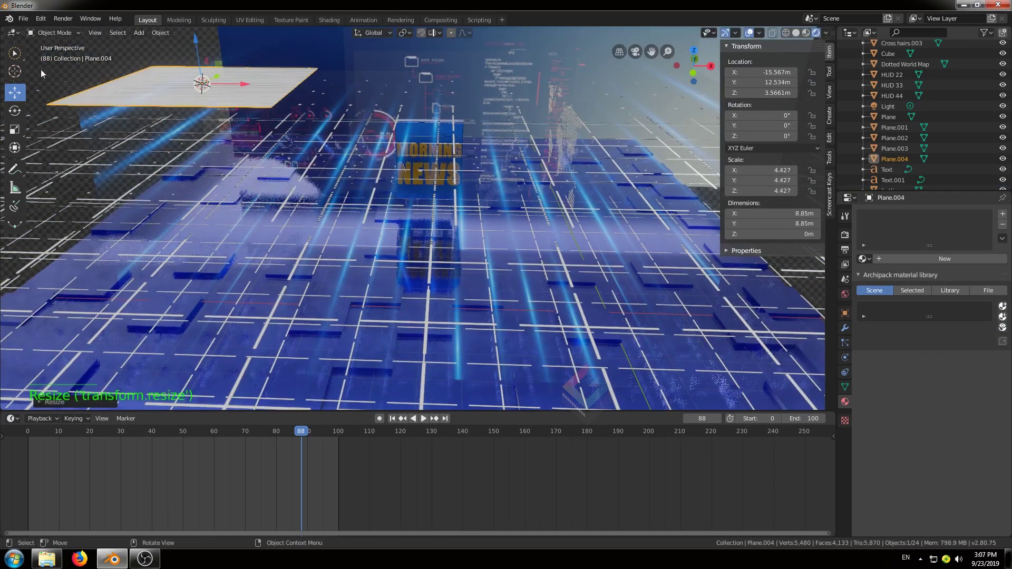
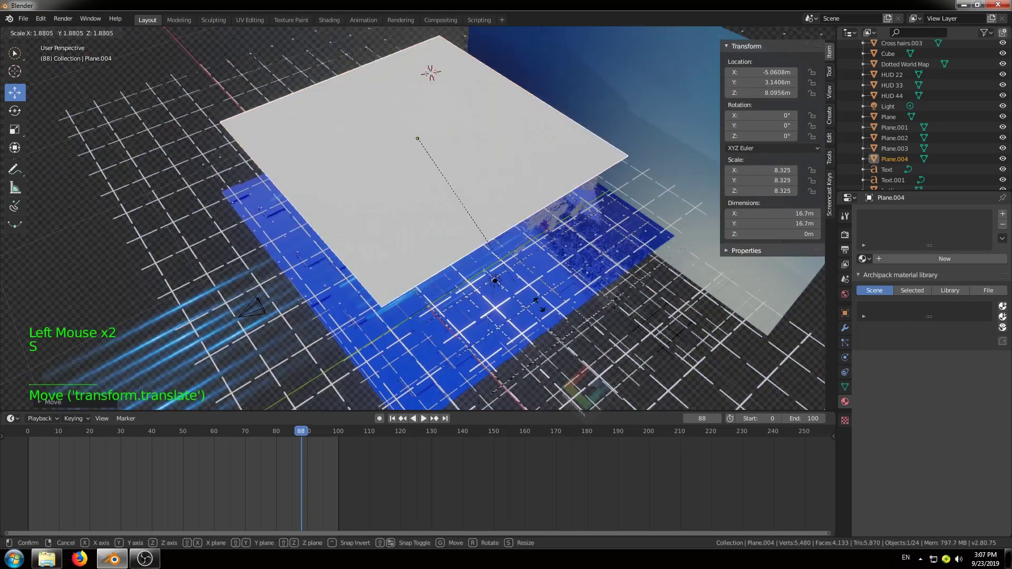
{"action": "left_click", "coordinate": [975, 263]}
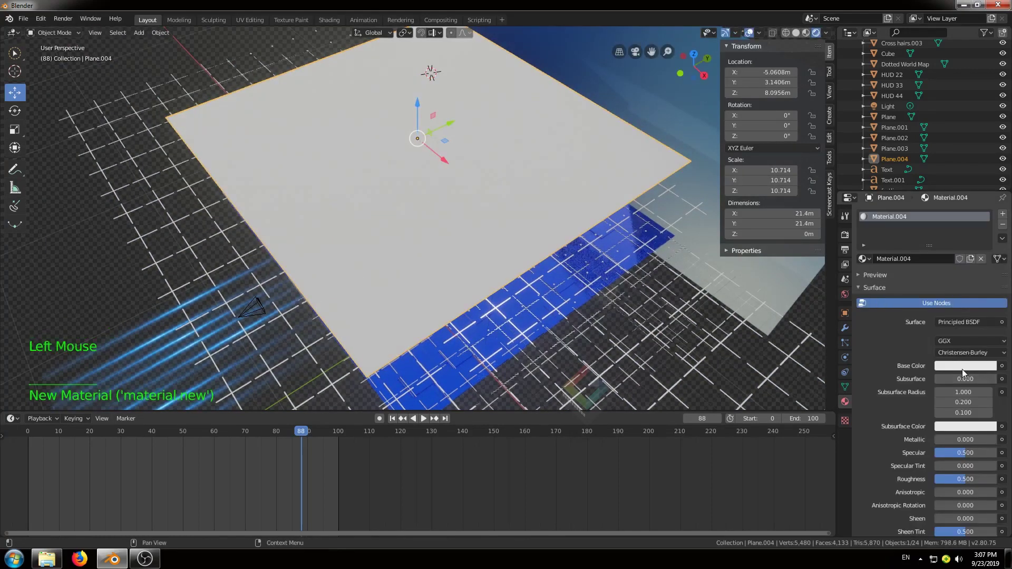
{"action": "left_click", "coordinate": [963, 325]}
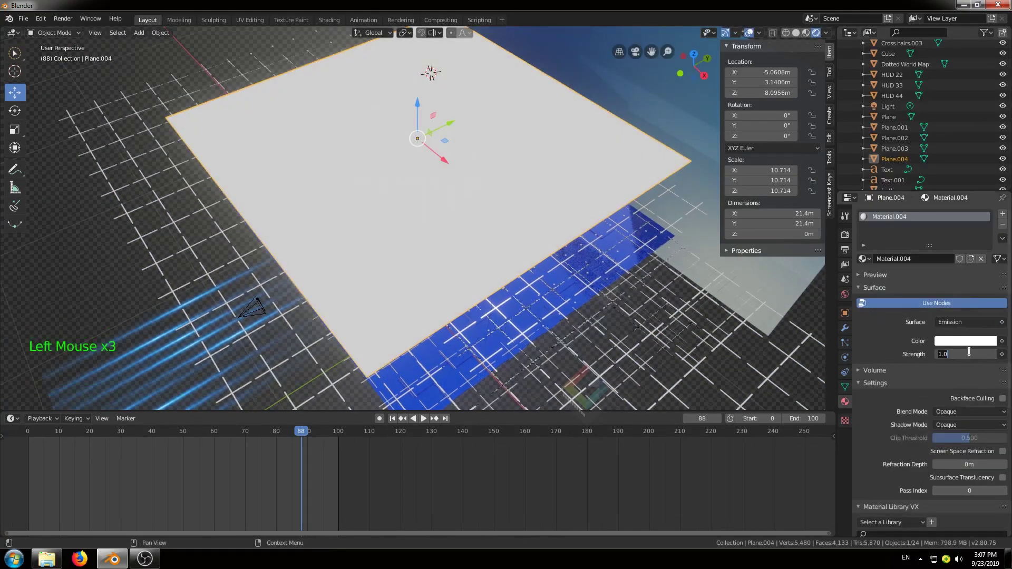
{"action": "key", "text": "KP_0"}
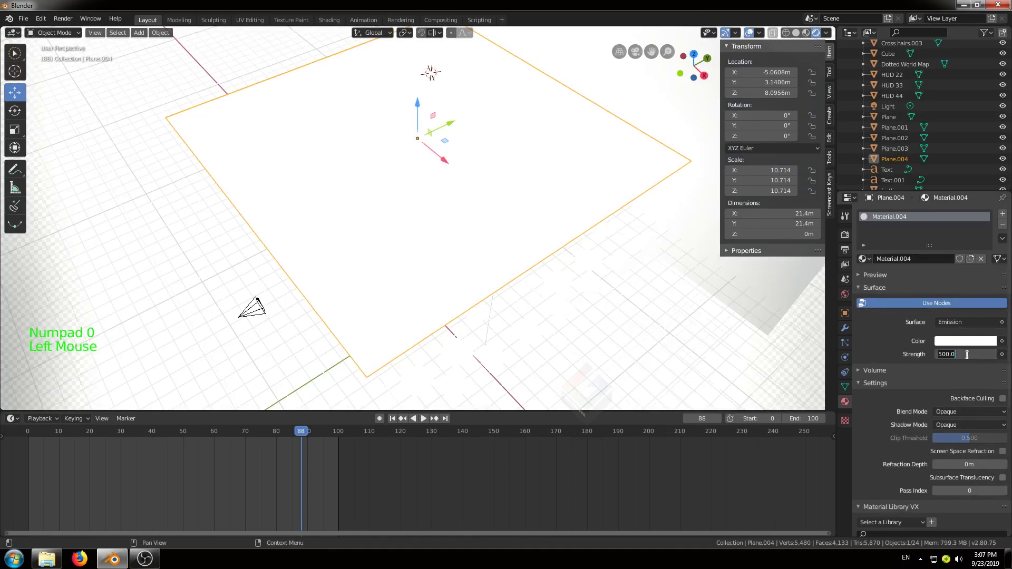
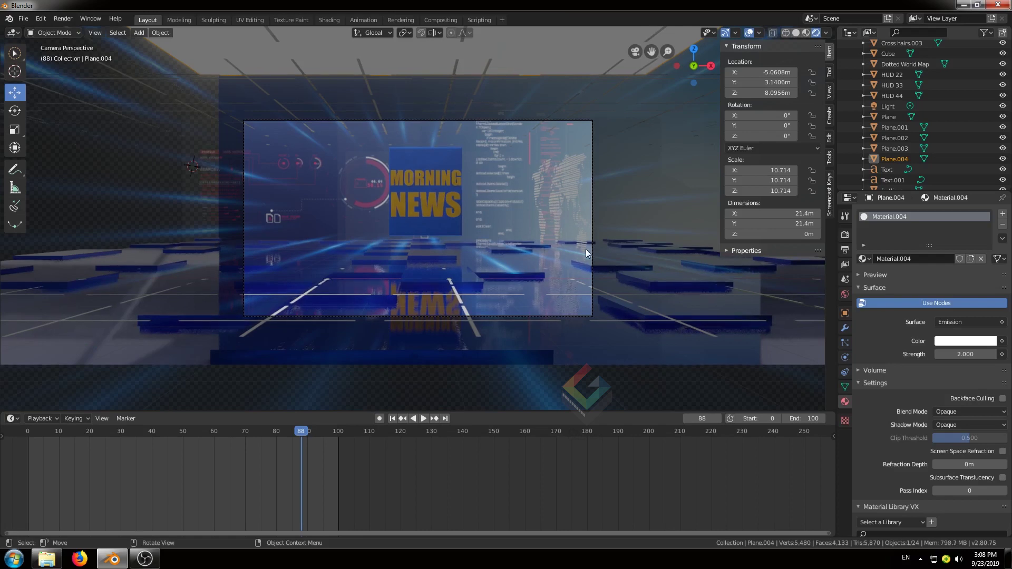
Shrink the overhead light plane slightly
{"action": "scroll", "scroll_direction": "down", "scroll_amount": 3}
{"action": "middle_click", "coordinate": [518, 168]}
{"action": "scroll", "scroll_direction": "down", "scroll_amount": 3}
{"action": "scroll", "scroll_direction": "down", "scroll_amount": 3}
{"action": "key", "text": "s"}
Save the project as News blue.blend in the News Blue folder
{"action": "key", "text": "KP_0"}
{"action": "scroll", "scroll_direction": "up", "scroll_amount": 3}
{"action": "scroll", "scroll_direction": "down", "scroll_amount": 3}
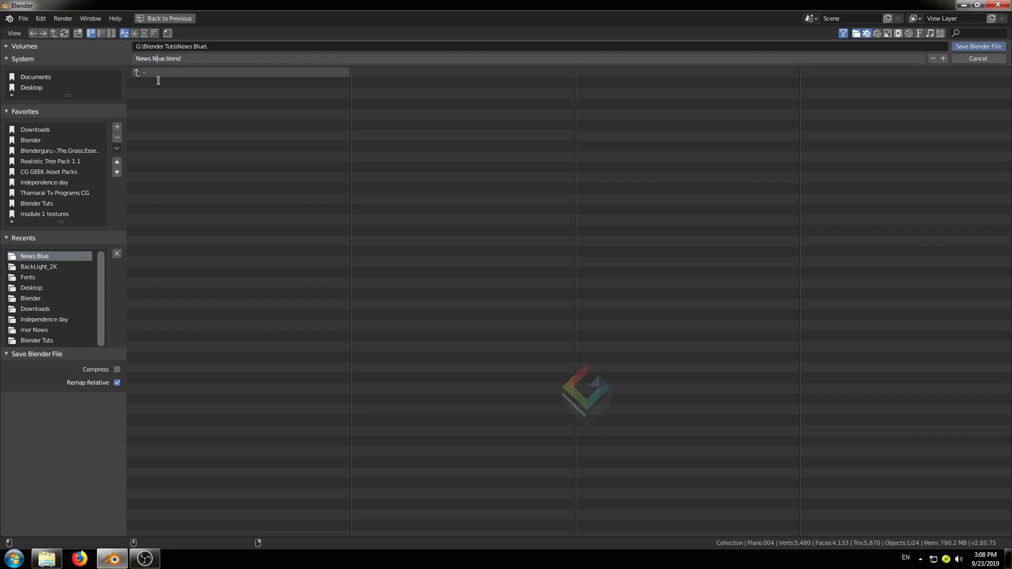
{"action": "left_click", "coordinate": [972, 54]}
{"action": "middle_click", "coordinate": [291, 311]}
{"action": "scroll", "scroll_direction": "down", "scroll_amount": 3}
{"action": "middle_click", "coordinate": [386, 274]}
{"action": "middle_click", "coordinate": [483, 256]}
Duplicate the fastlines streak plane and place extra copies along the set's walls and floor
{"action": "left_click", "coordinate": [491, 106]}
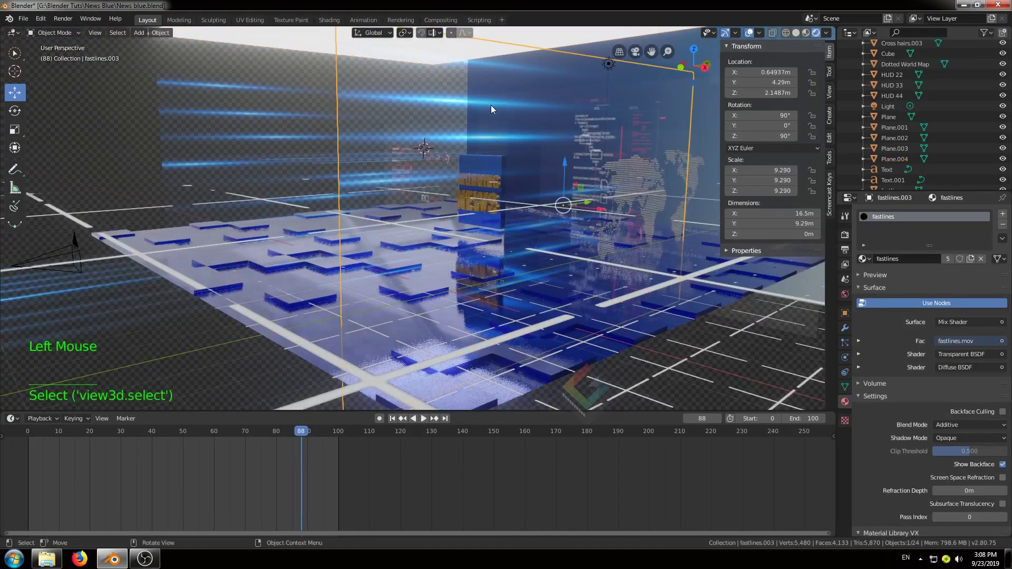
{"action": "key", "text": "shift+d"}
{"action": "left_click", "coordinate": [566, 206]}
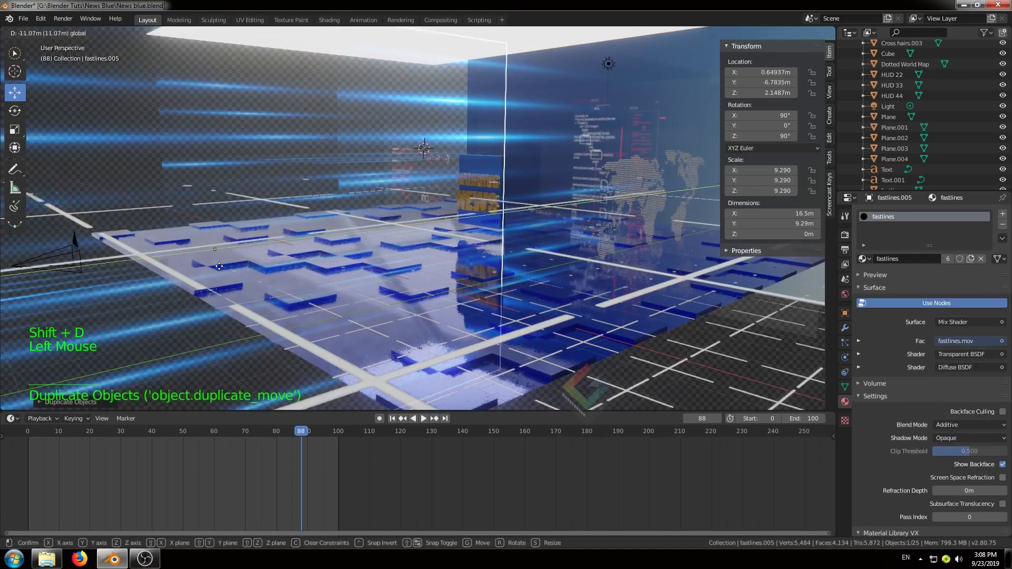
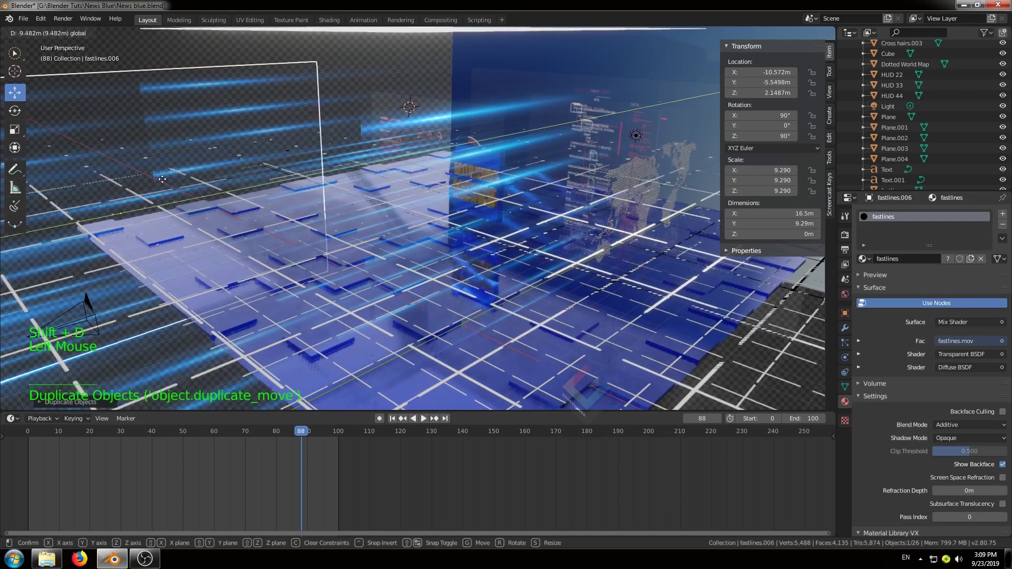
{"action": "middle_click", "coordinate": [545, 190]}
{"action": "scroll", "scroll_direction": "down", "scroll_amount": 3}
{"action": "left_click", "coordinate": [371, 343]}
{"action": "left_click", "coordinate": [363, 329]}
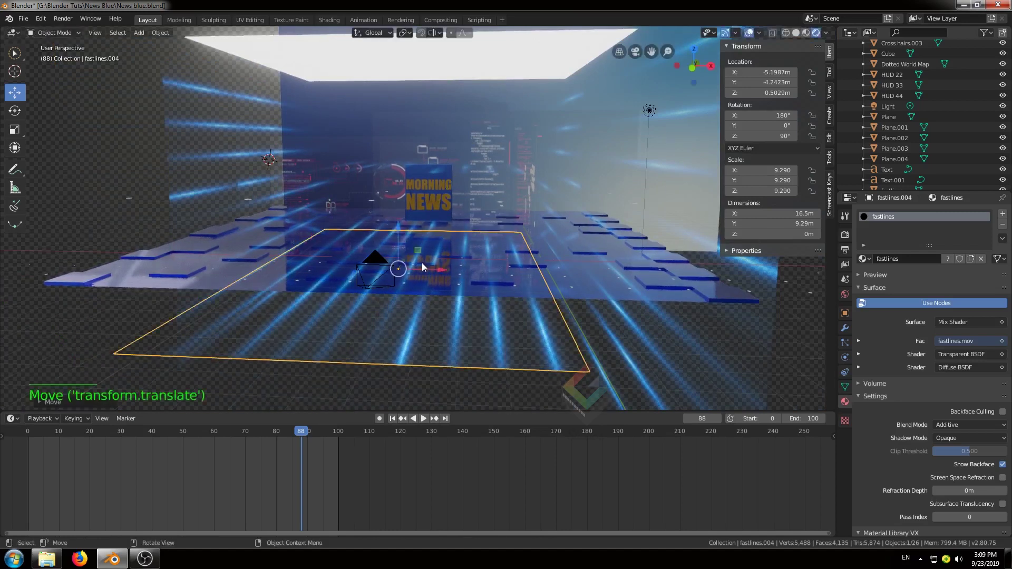
Return to the camera view and briefly preview the animation
{"action": "key", "text": "KP_0"}
{"action": "key", "text": "space"}
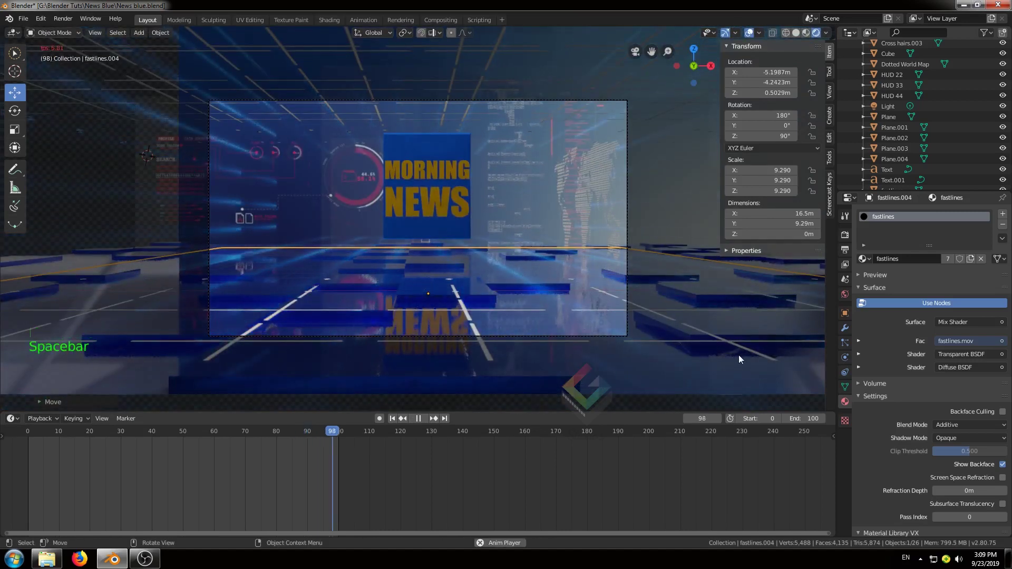
{"action": "left_click", "coordinate": [65, 440]}
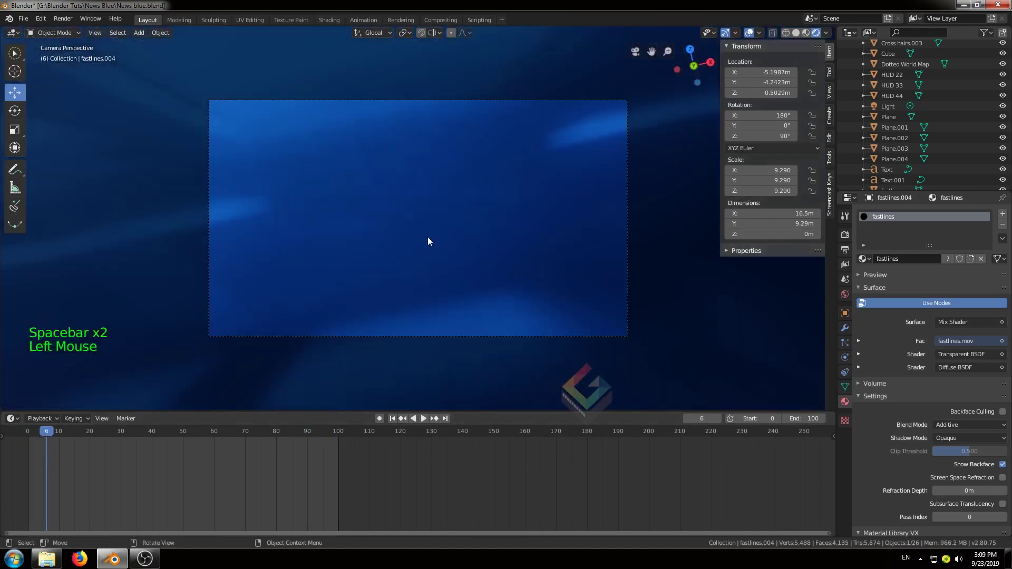
Import HUD 2.png as a textured plane via Images as Planes
{"action": "left_click", "coordinate": [20, 437]}
{"action": "left_click", "coordinate": [67, 96]}
{"action": "left_click", "coordinate": [421, 236]}
{"action": "left_click", "coordinate": [400, 236]}
{"action": "left_click", "coordinate": [54, 95]}
{"action": "key", "text": "shift+a"}
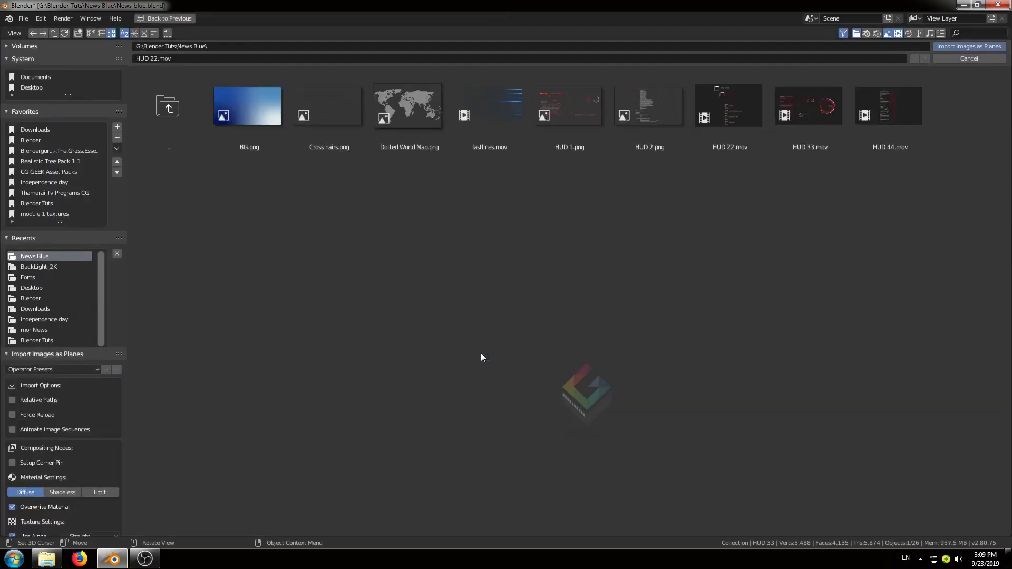
{"action": "left_click", "coordinate": [648, 117]}
{"action": "left_click", "coordinate": [954, 53]}
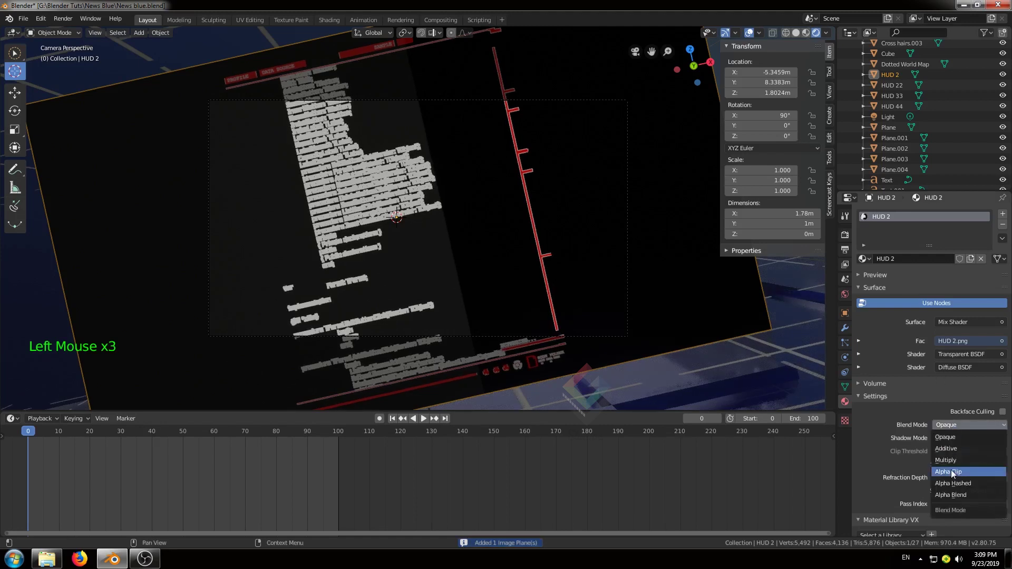
Scale the HUD 2 plane up slightly in the shot
{"action": "key", "text": "s"}
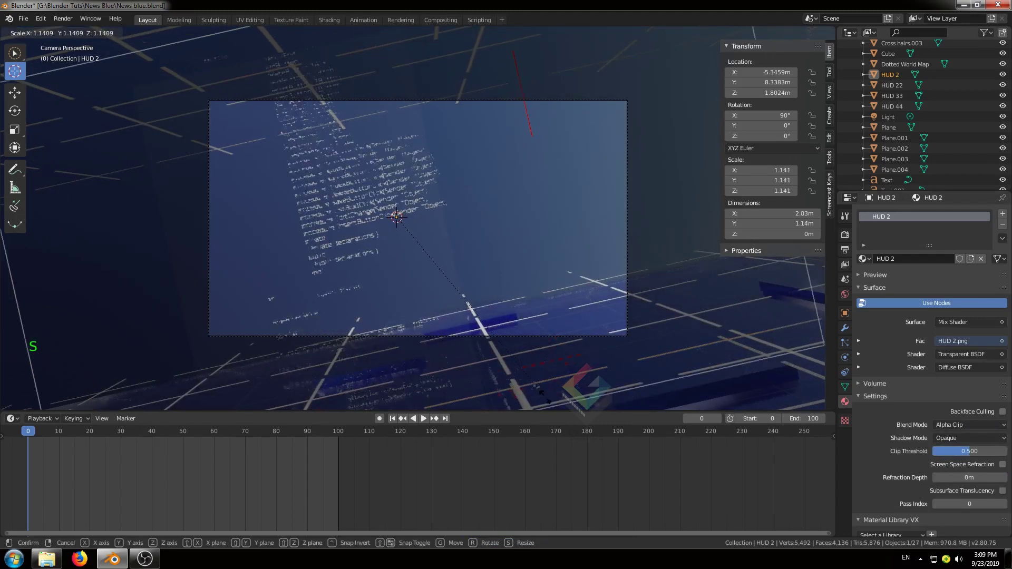
{"action": "left_click", "coordinate": [41, 435]}
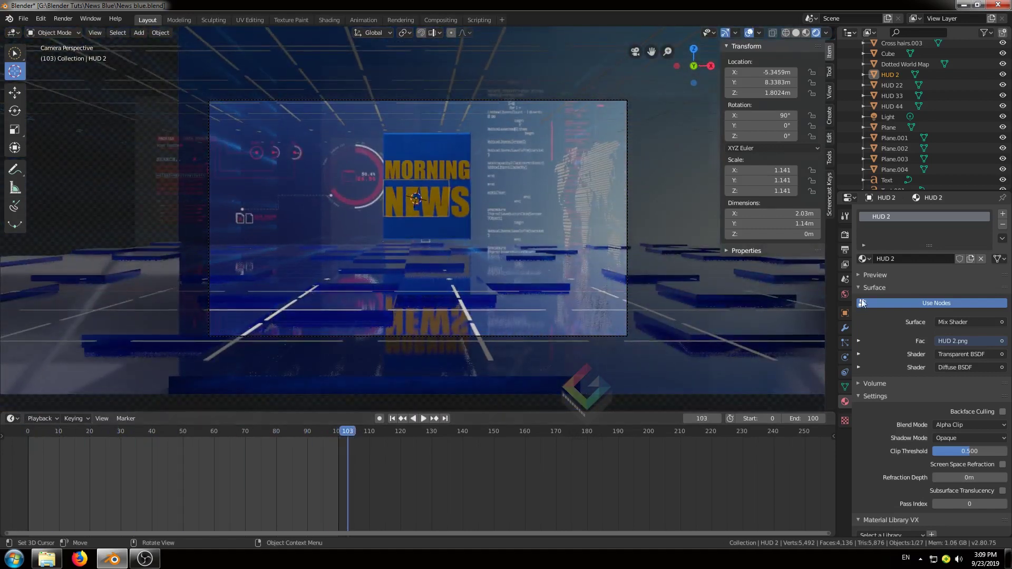
{"action": "left_click", "coordinate": [408, 104]}
{"action": "right_click", "coordinate": [407, 104]}
{"action": "scroll", "scroll_direction": "down", "scroll_amount": 3}
Enable camera depth of field focused on the Text sign at f-stop 2, checked at frame 75
{"action": "scroll", "scroll_direction": "up", "scroll_amount": 3}
{"action": "left_click", "coordinate": [901, 85]}
{"action": "left_click", "coordinate": [872, 350]}
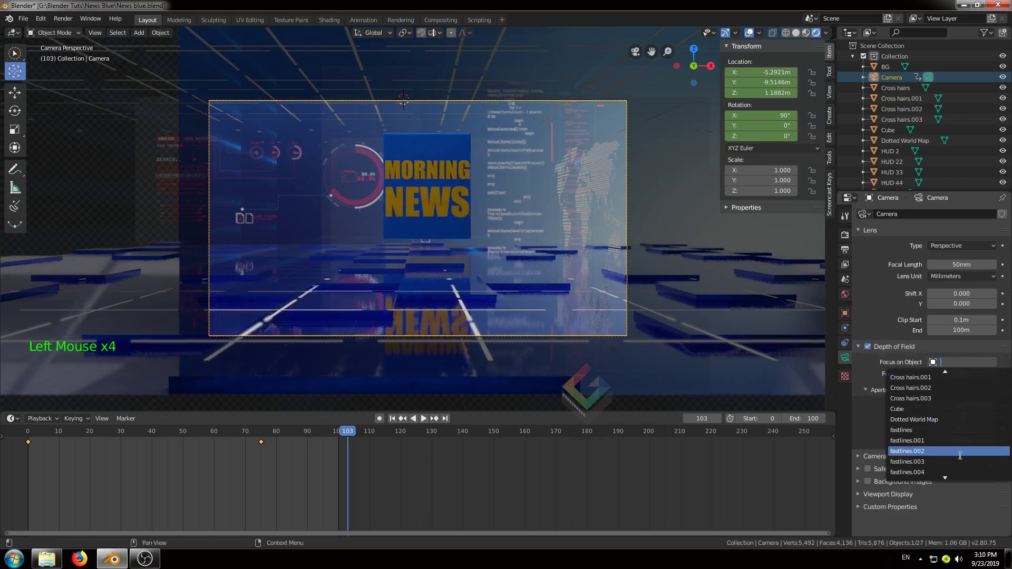
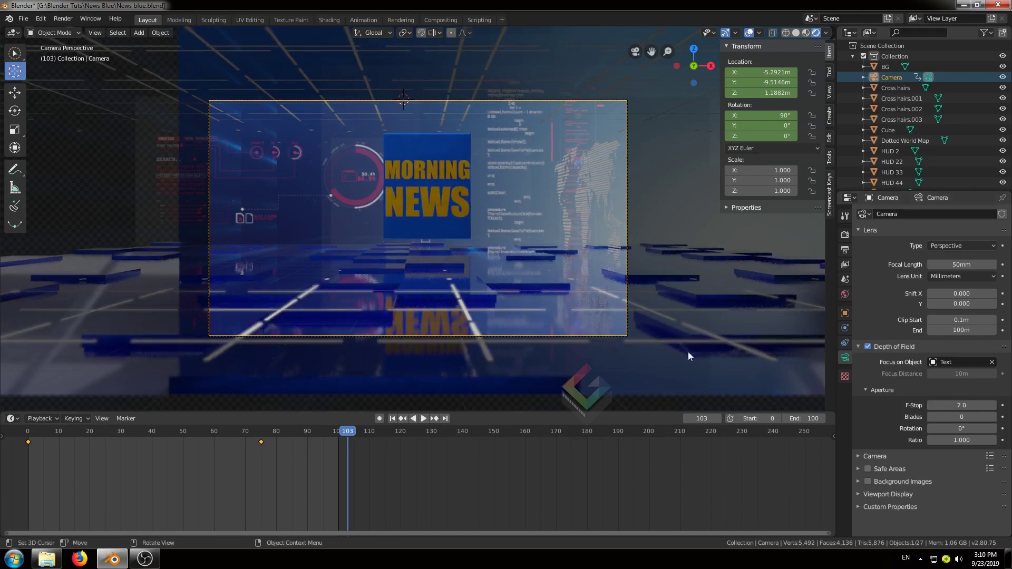
{"action": "left_click", "coordinate": [266, 436]}
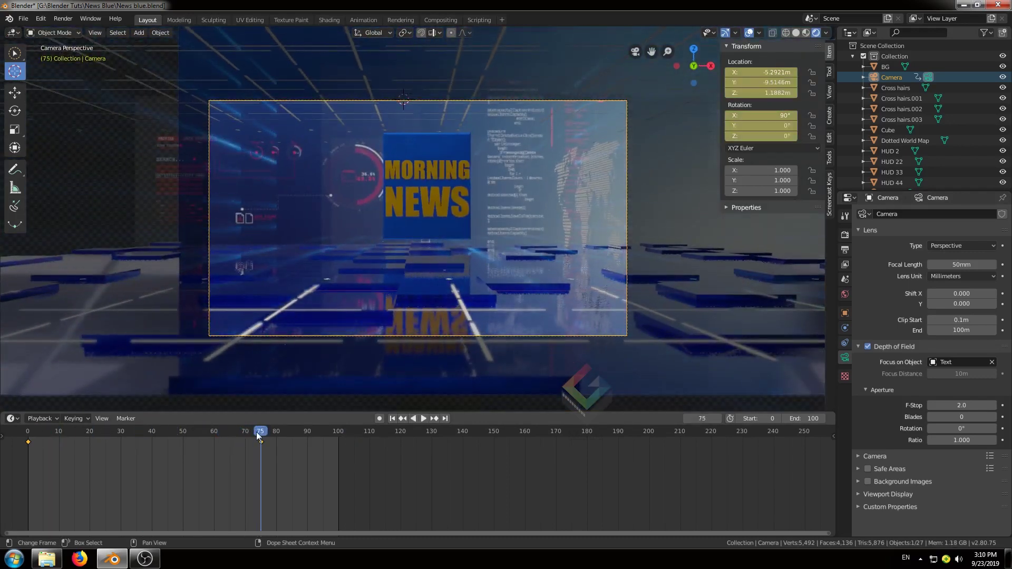
{"action": "left_click", "coordinate": [848, 254]}
Point the render output path to New Folder inside News Blue and start Render Animation
{"action": "left_click", "coordinate": [849, 239]}
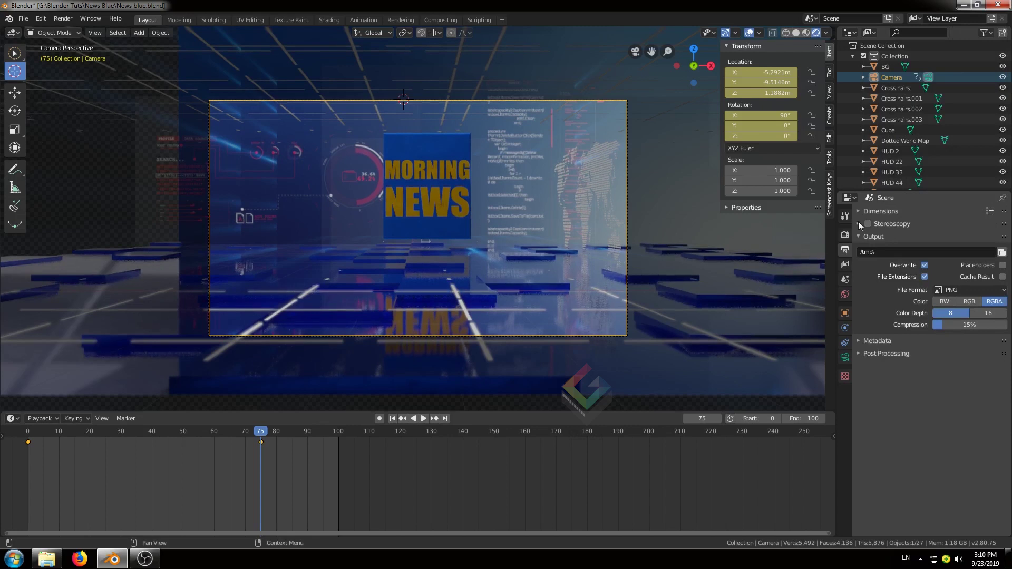
{"action": "left_click", "coordinate": [1007, 256]}
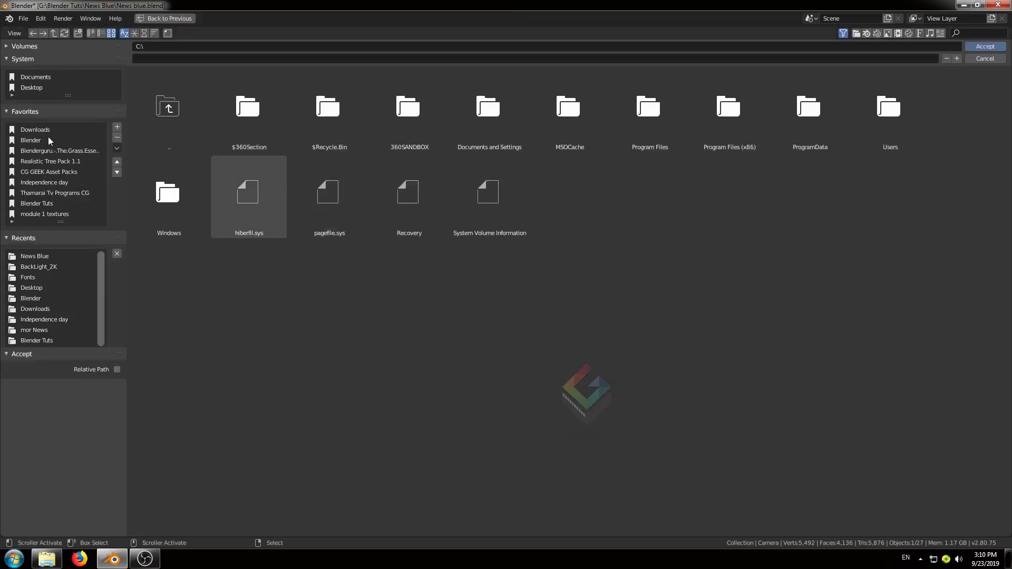
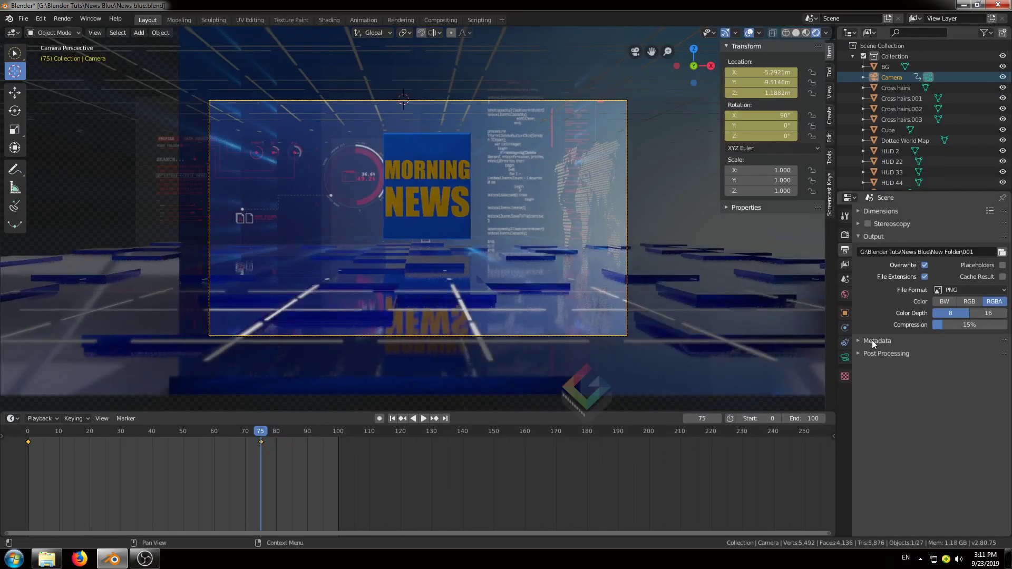
{"action": "left_click", "coordinate": [88, 19]}
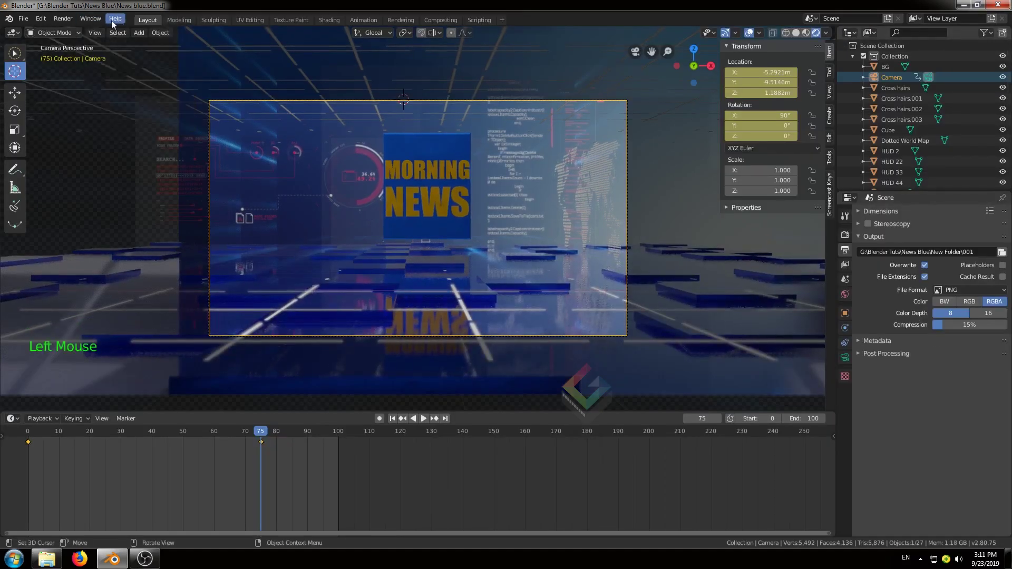
{"action": "left_click", "coordinate": [70, 21]}
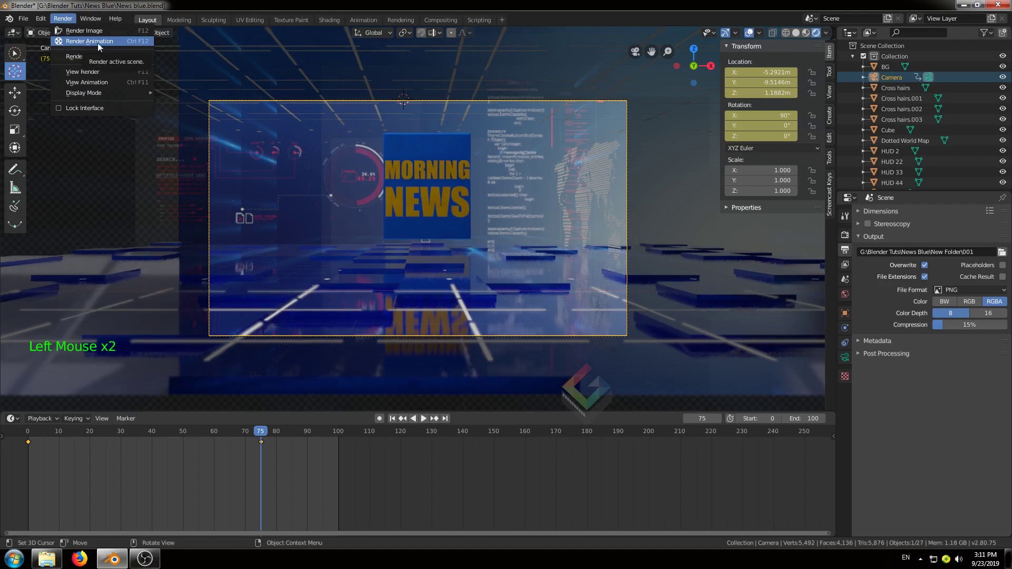